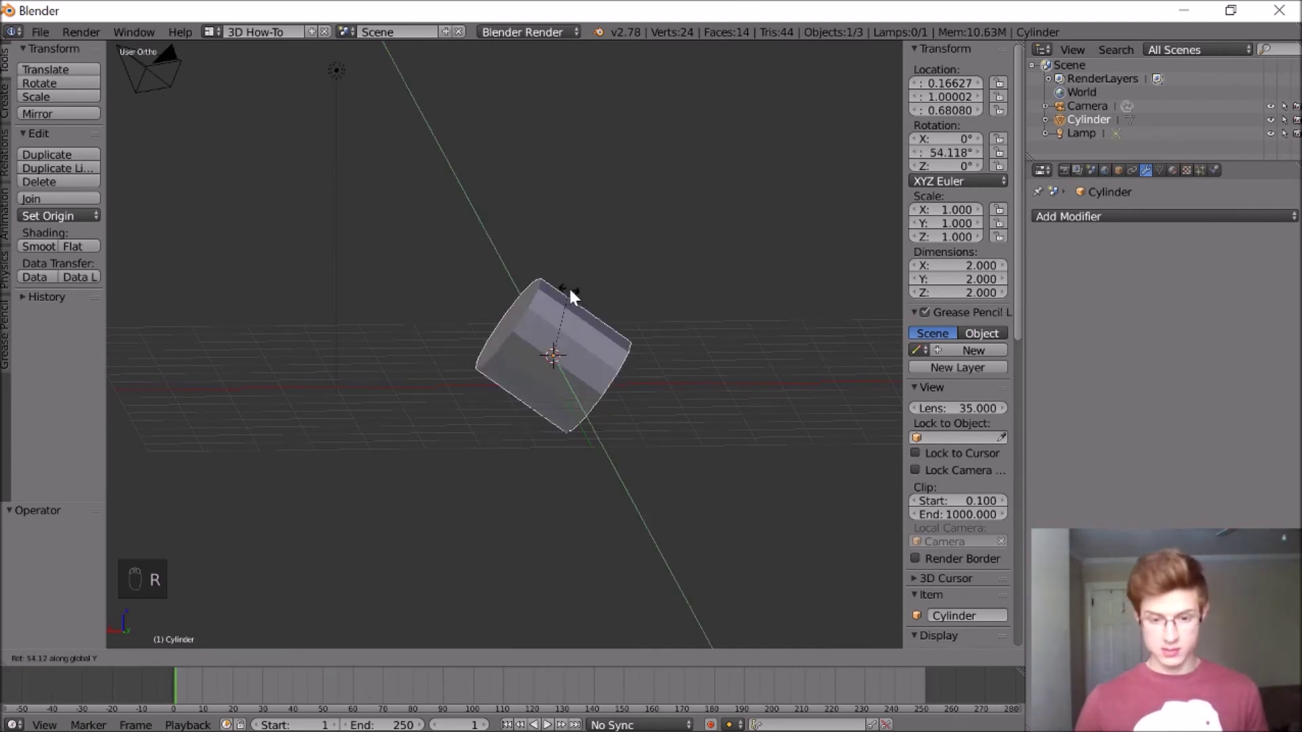
# Lengthen the cylinder and delete its end cap faces, leaving an open tube
pyautogui.moveTo(701, 321); pyautogui.dragTo(756, 321)
pyautogui.moveTo(756, 321); pyautogui.dragTo(227, 662)
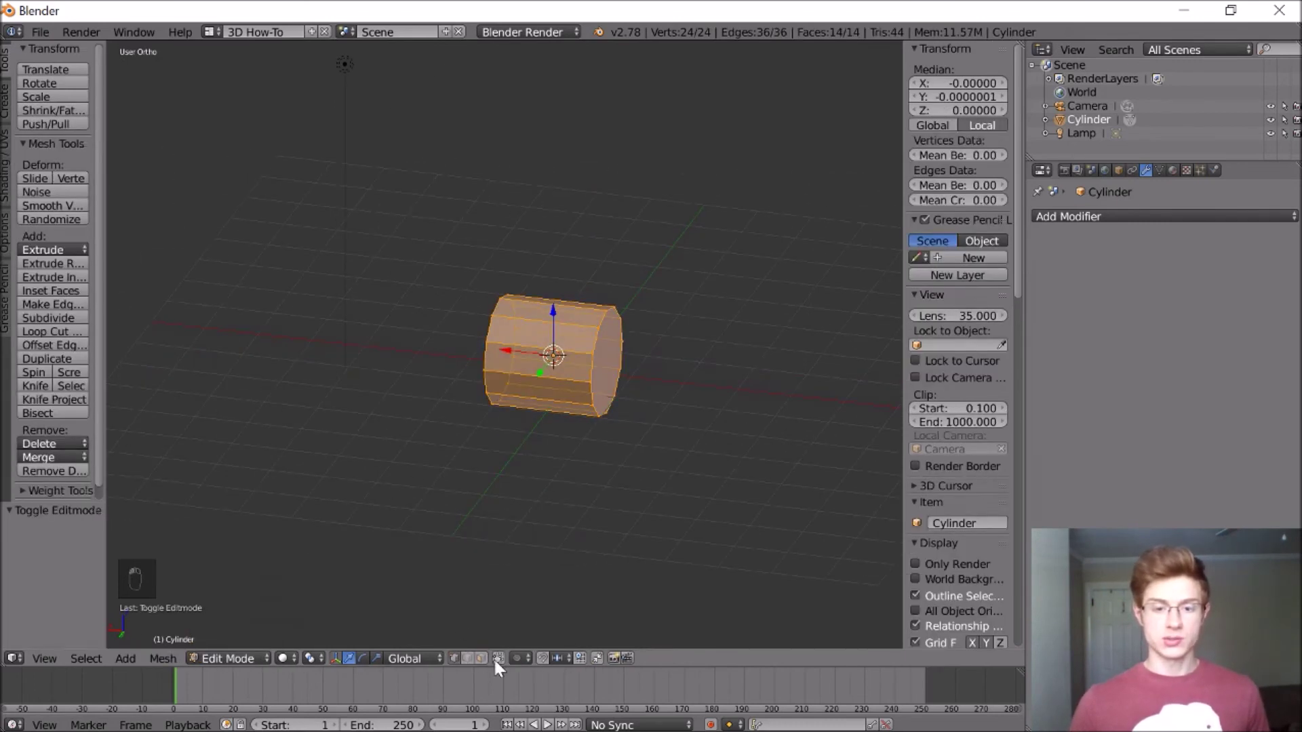
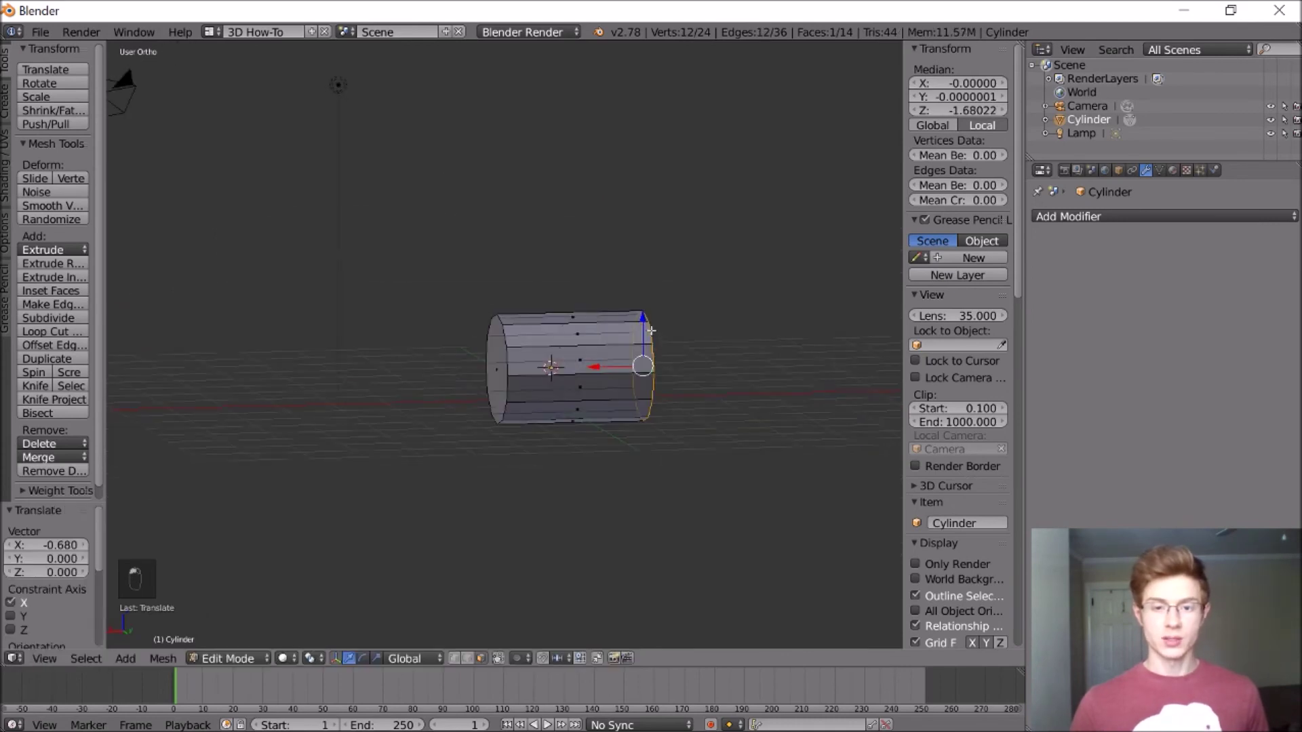
pyautogui.press('a')
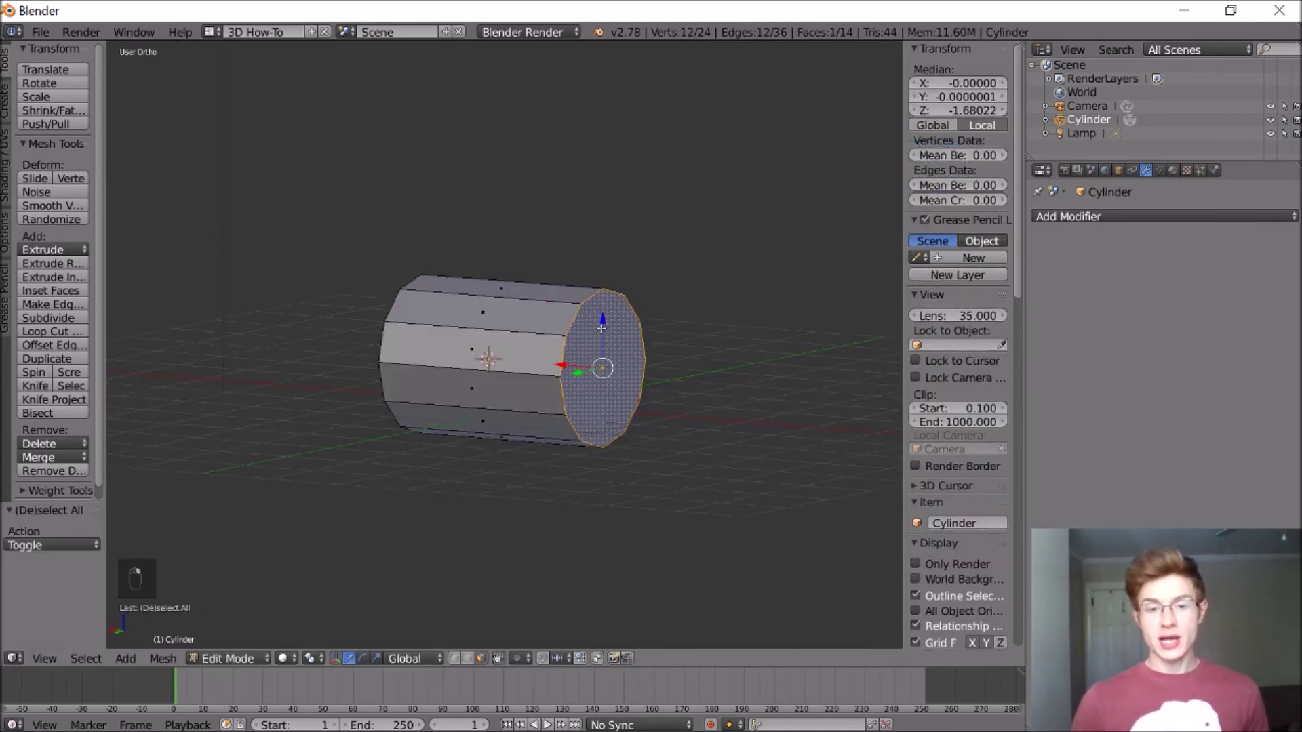
pyautogui.press('Delete')
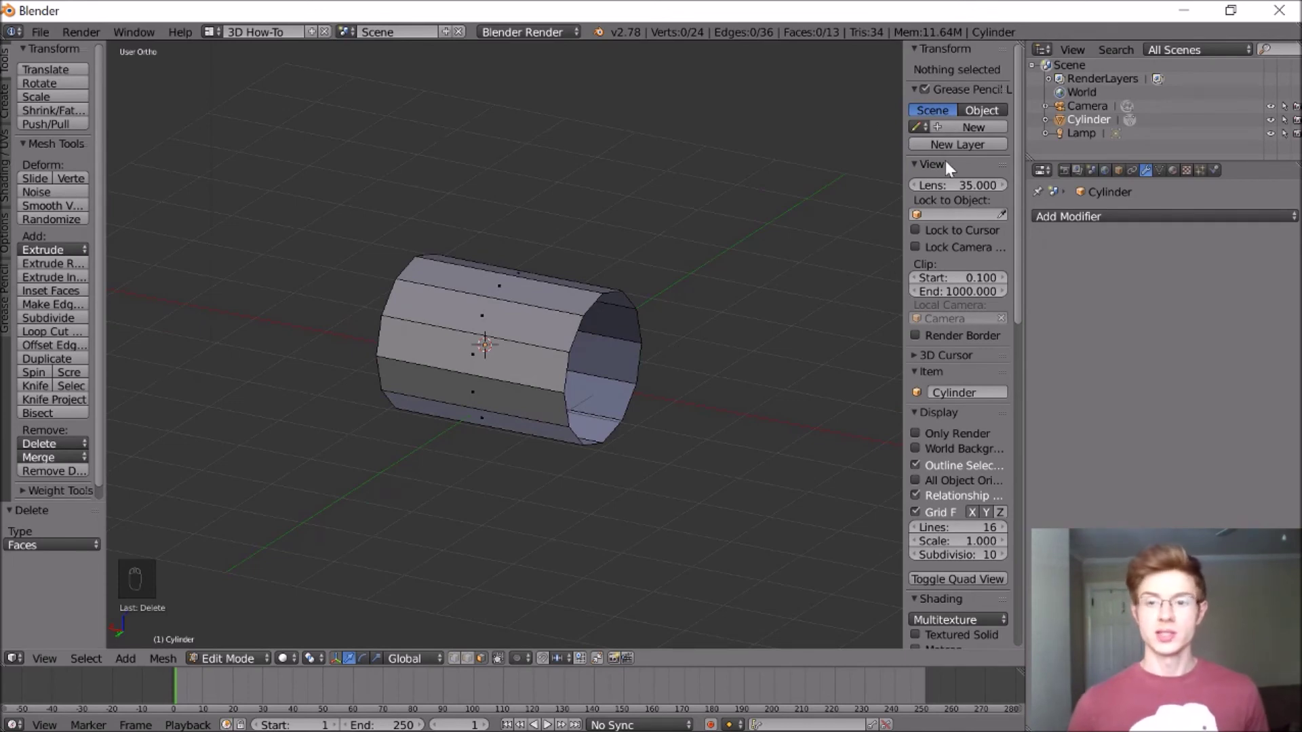
# Add a Solidify modifier to the open tube from the modifier list
pyautogui.moveTo(1100, 228); pyautogui.dragTo(959, 433)
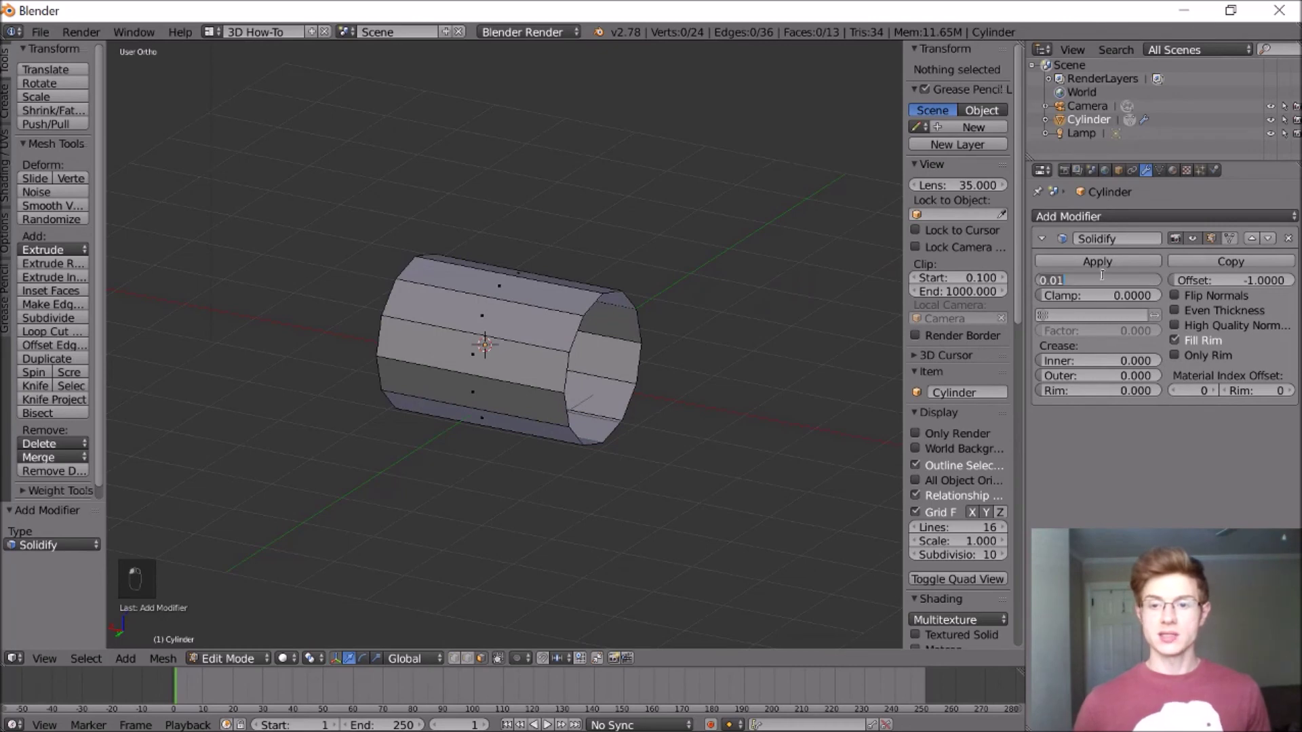
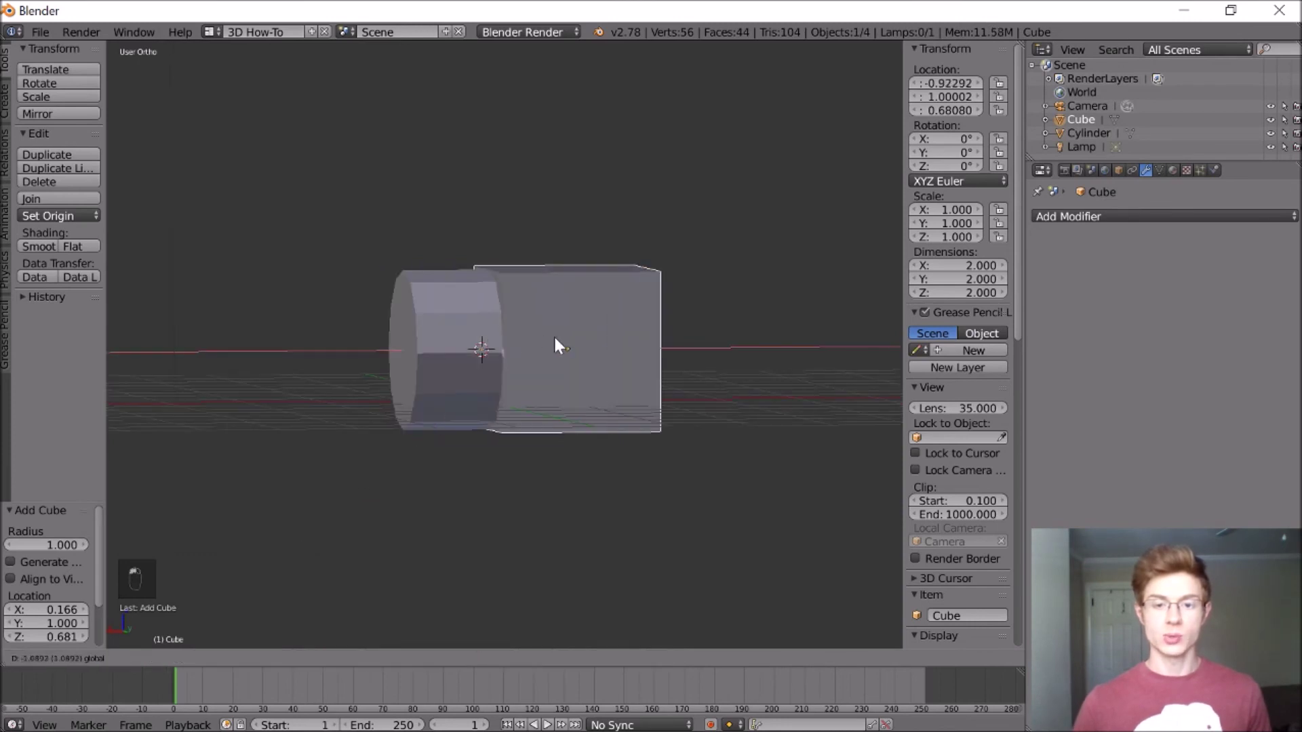
# Scale and flatten the cube, apply the Boolean difference cut on the tube, and delete the cube
pyautogui.press('s')
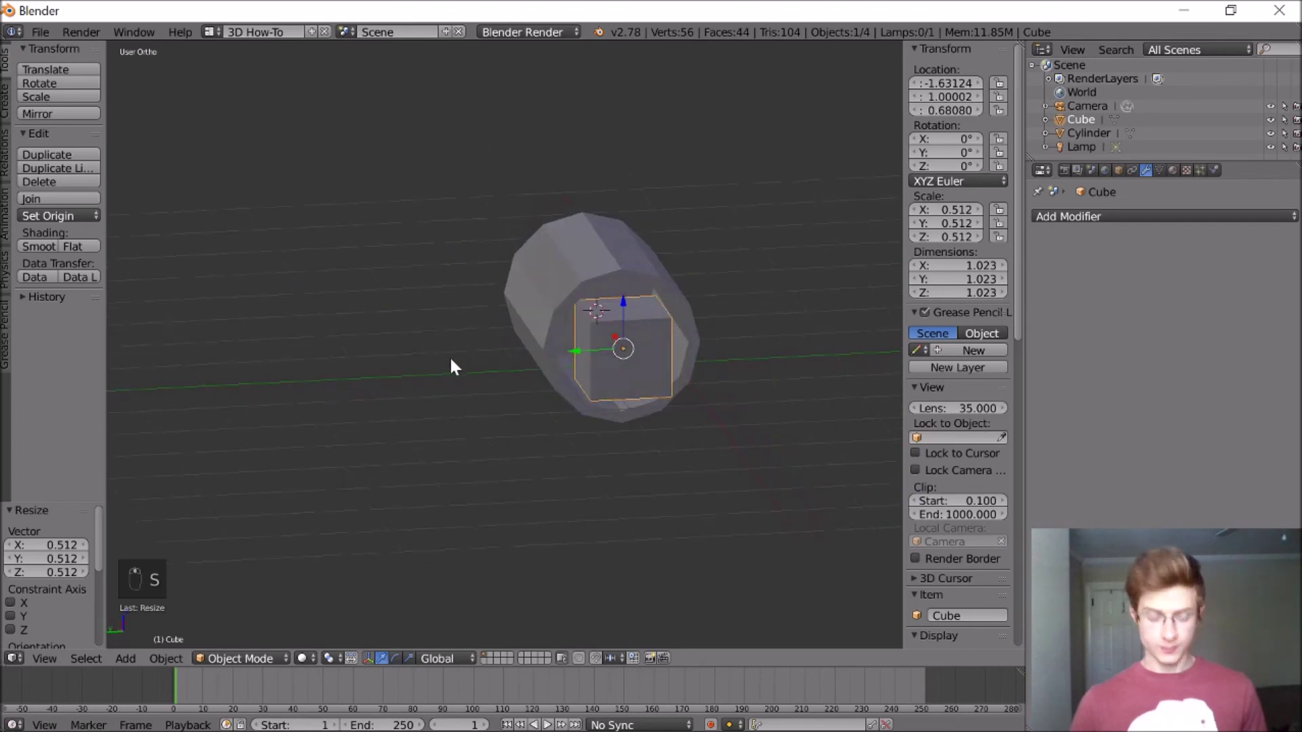
pyautogui.press('s')
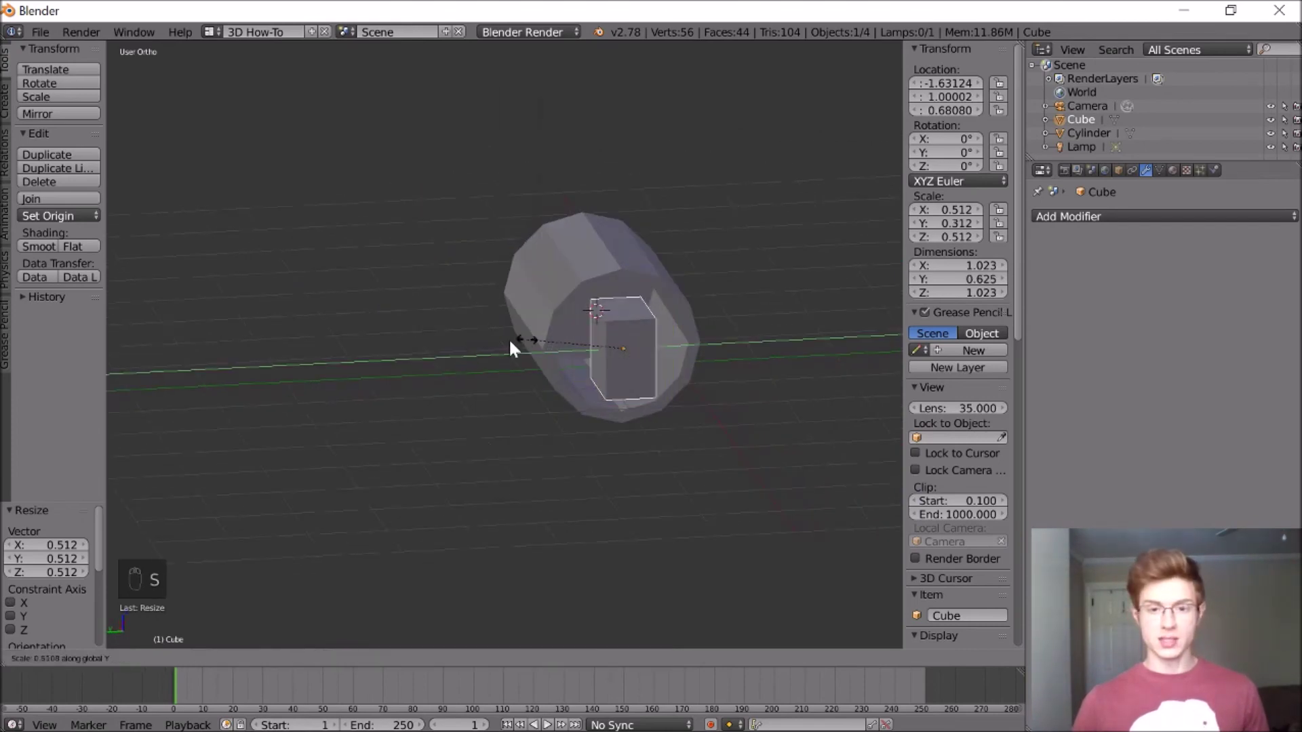
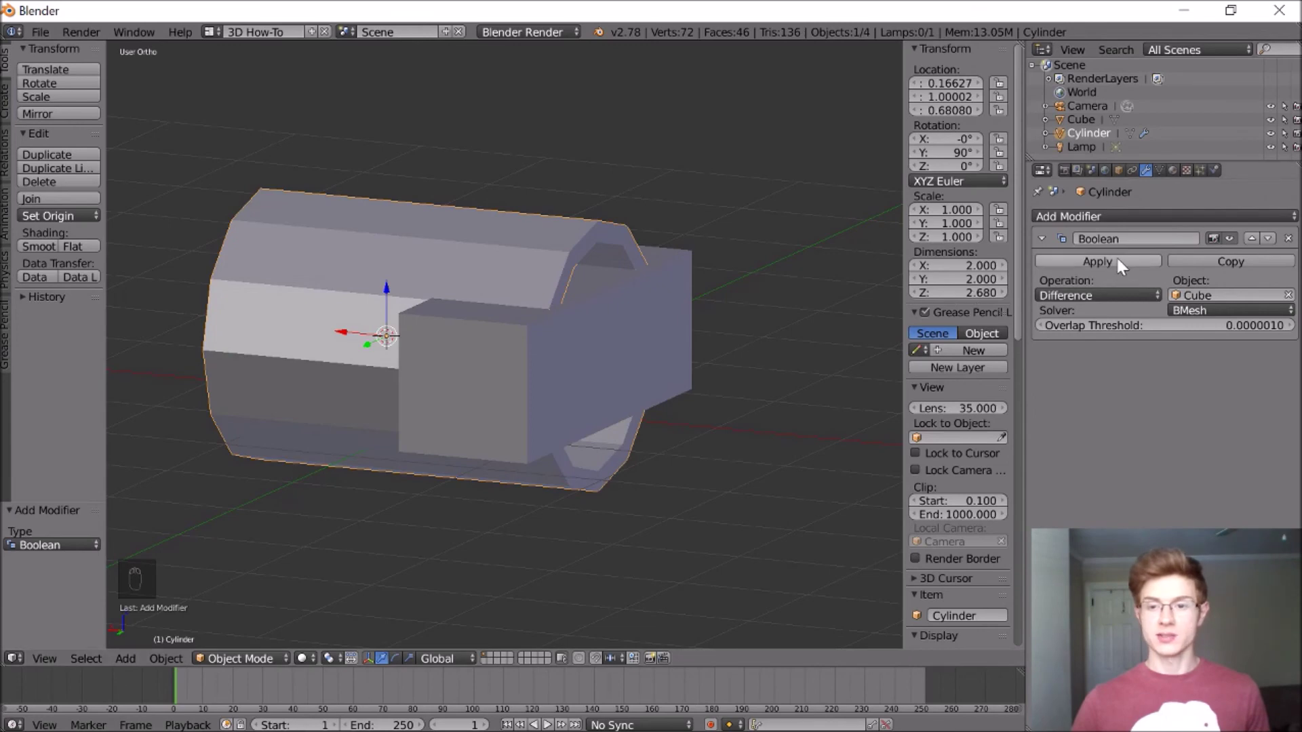
pyautogui.moveTo(660, 337); pyautogui.dragTo(657, 337)
pyautogui.press('Delete')
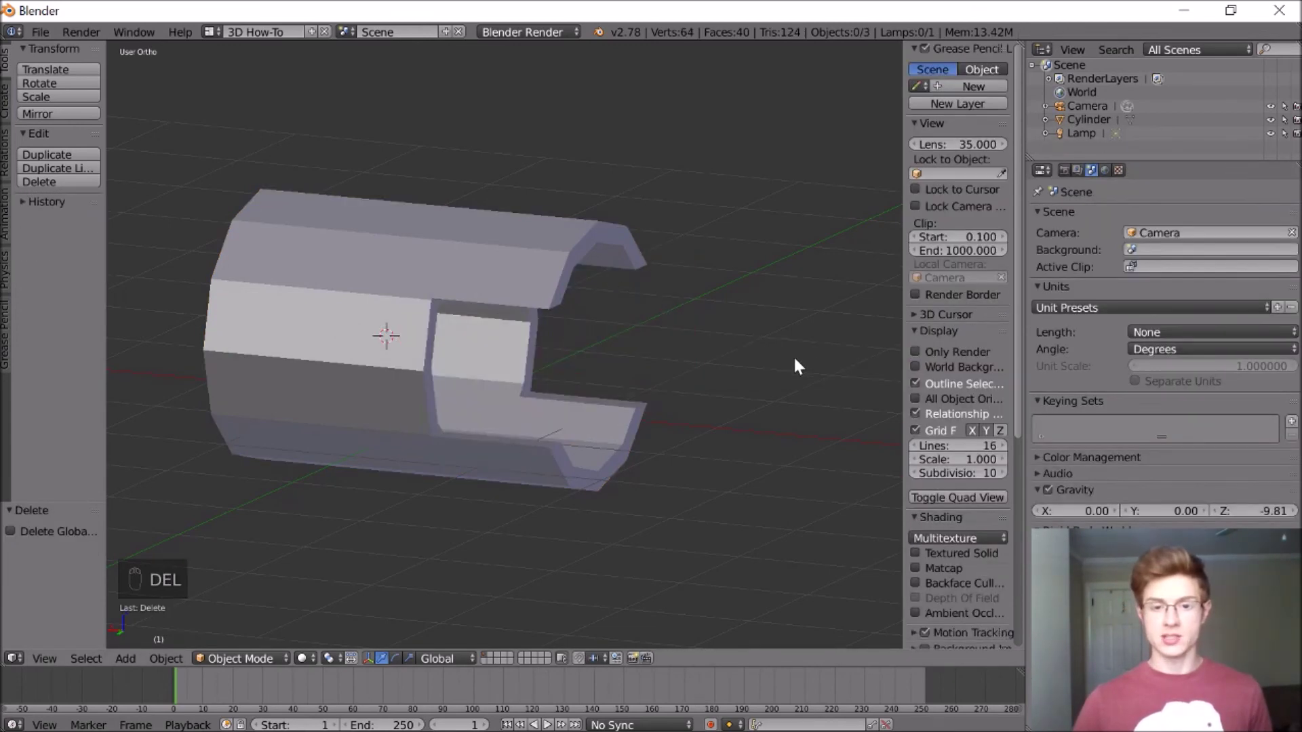
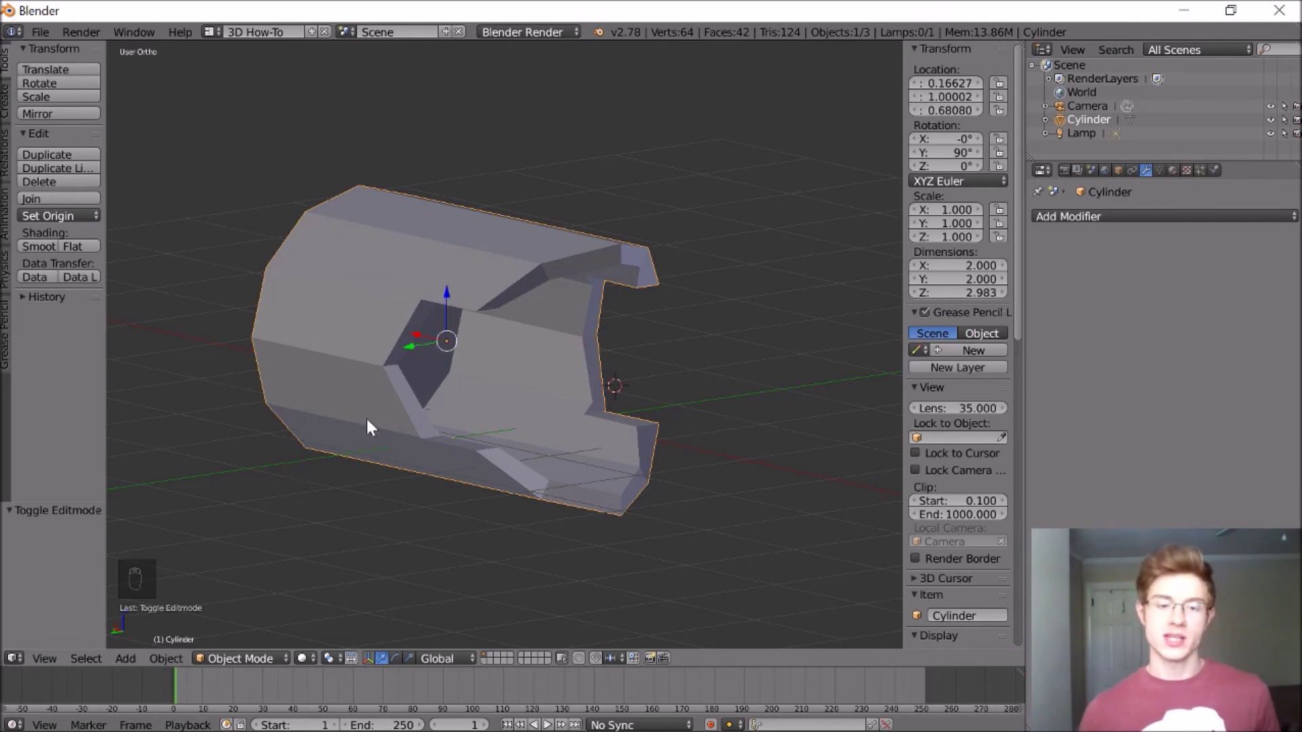
# Add a small cylinder, shrink it, and extrude its end outward into a short rod inside the slot
pyautogui.press('r')
pyautogui.press('s')
pyautogui.click(598, 320)
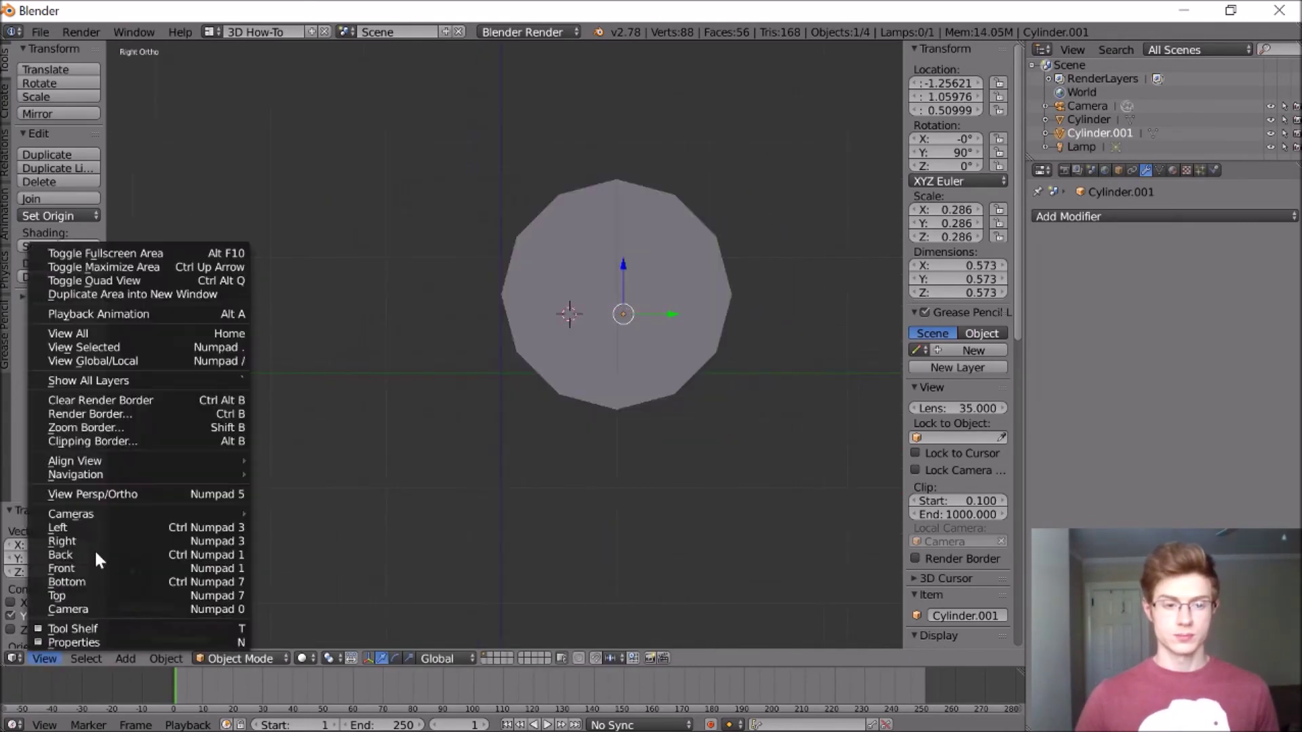
pyautogui.press('a')
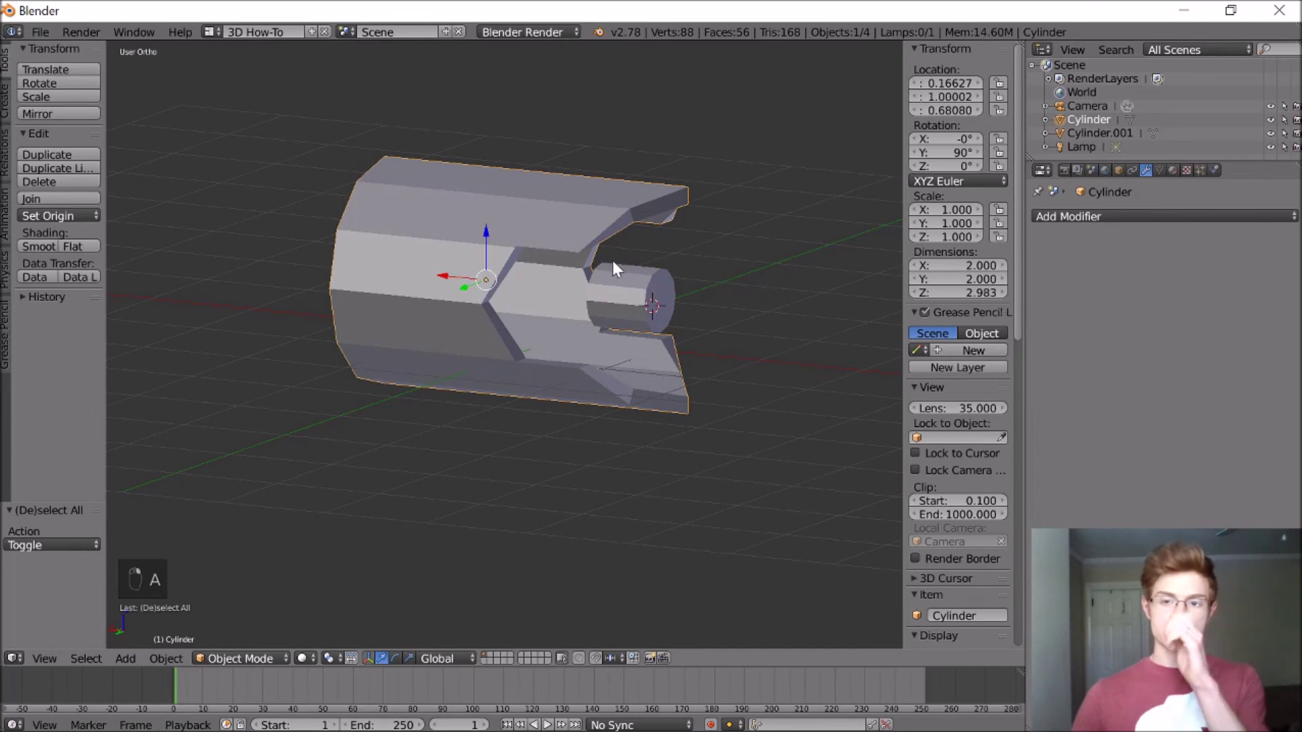
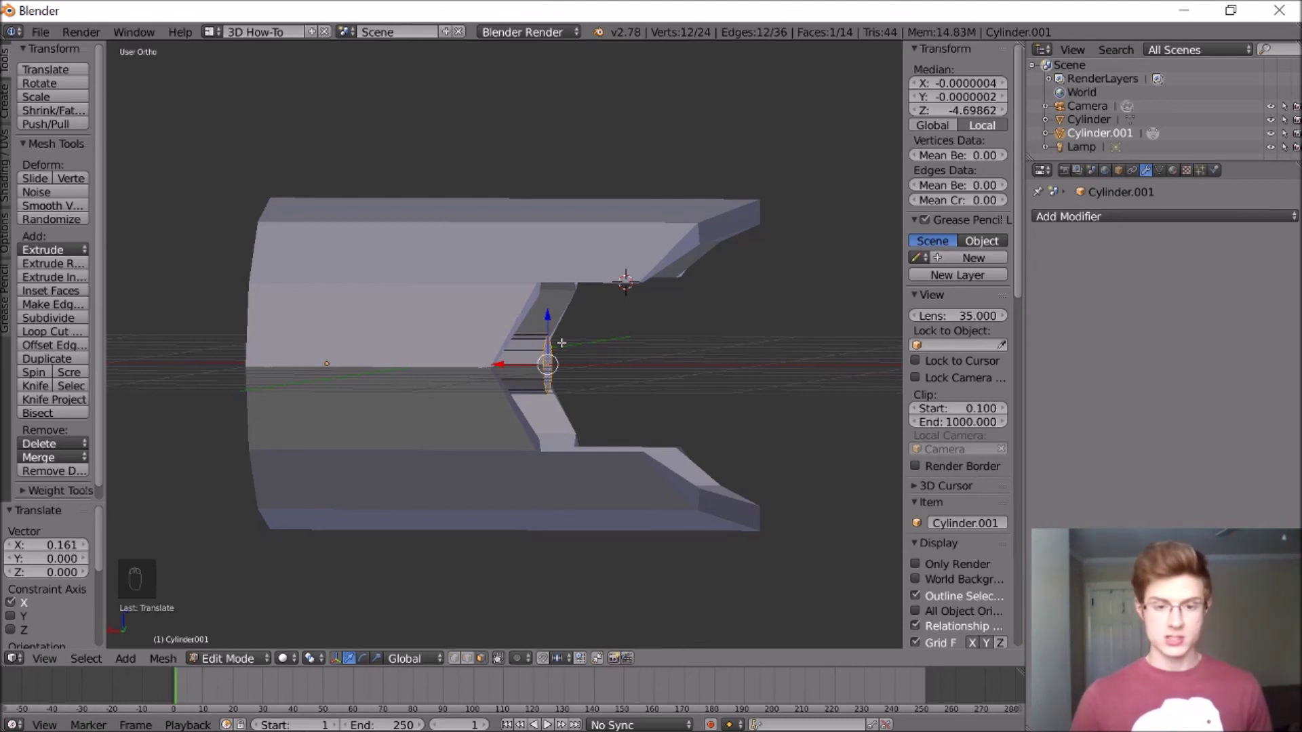
pyautogui.press('e')
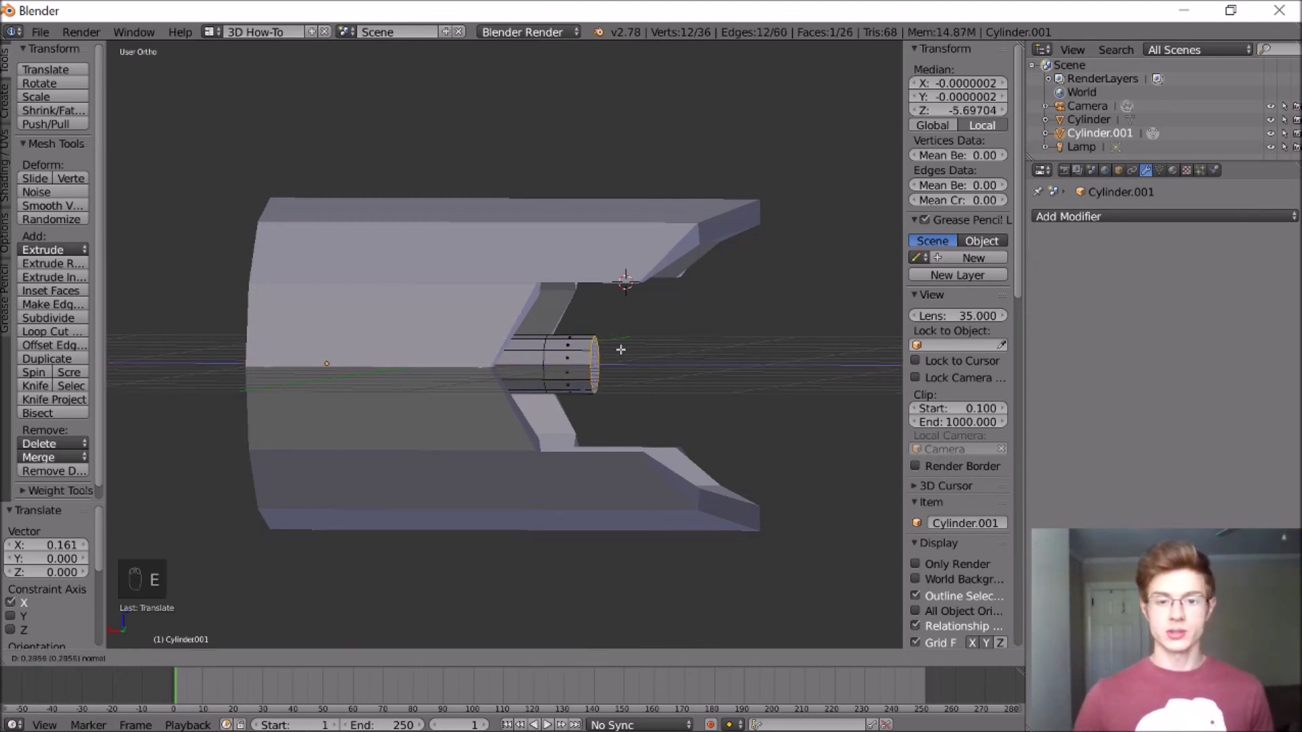
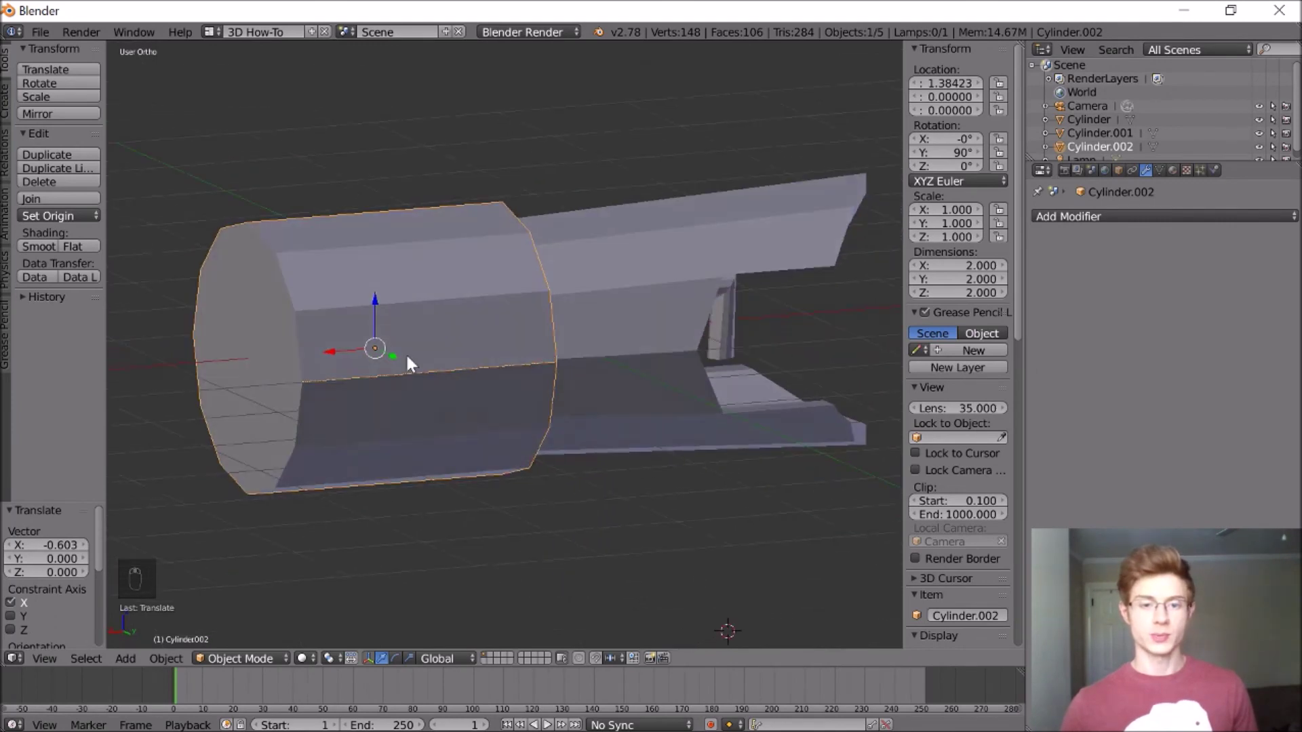
# Slide the new larger cylinder along the tube's axis to sit at its back end
pyautogui.moveTo(356, 352); pyautogui.dragTo(284, 350)
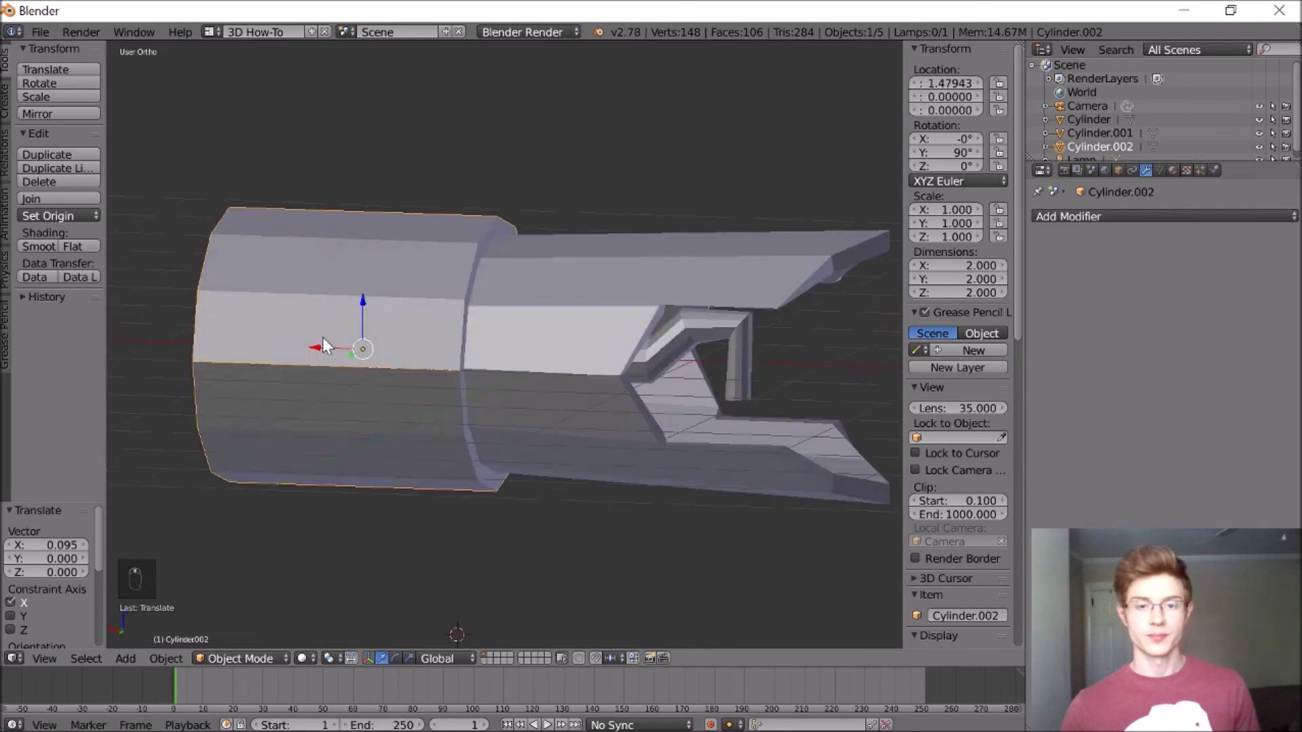
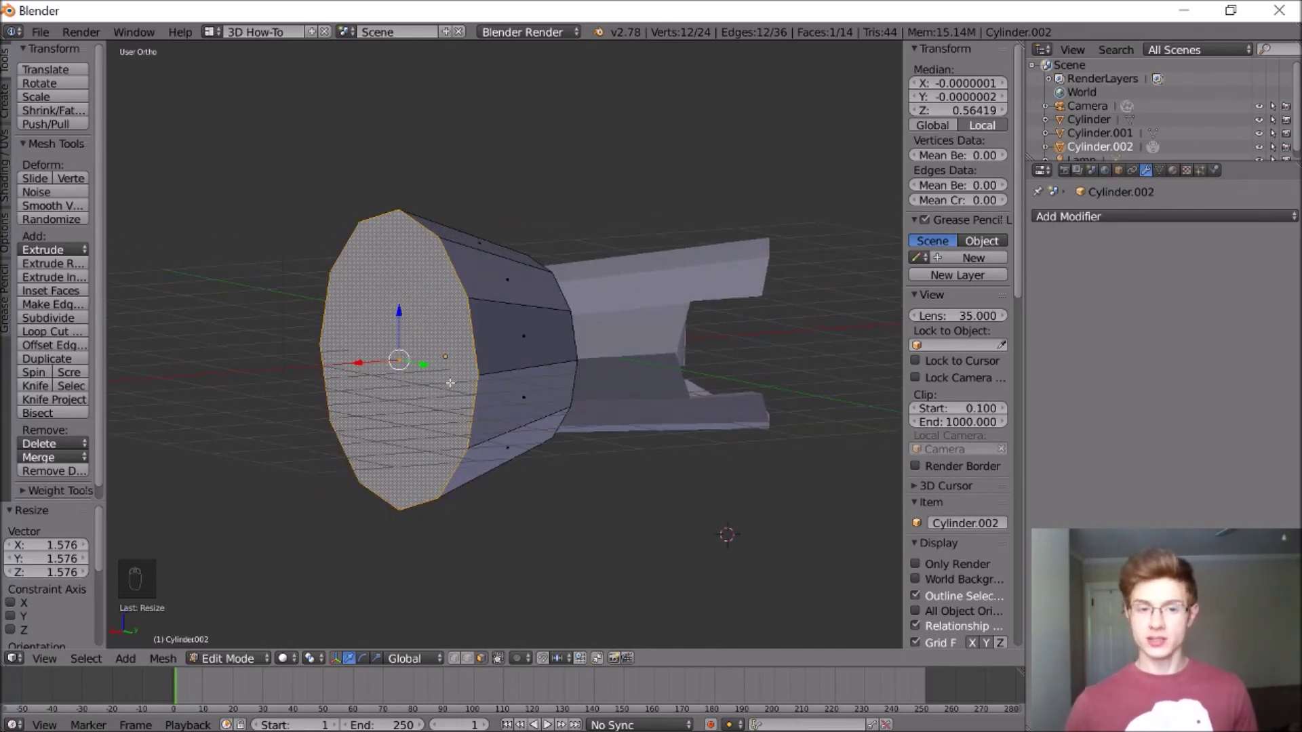
# Delete the dish's end face and clear the selection, leaving a hollow funnel
pyautogui.press('Delete')
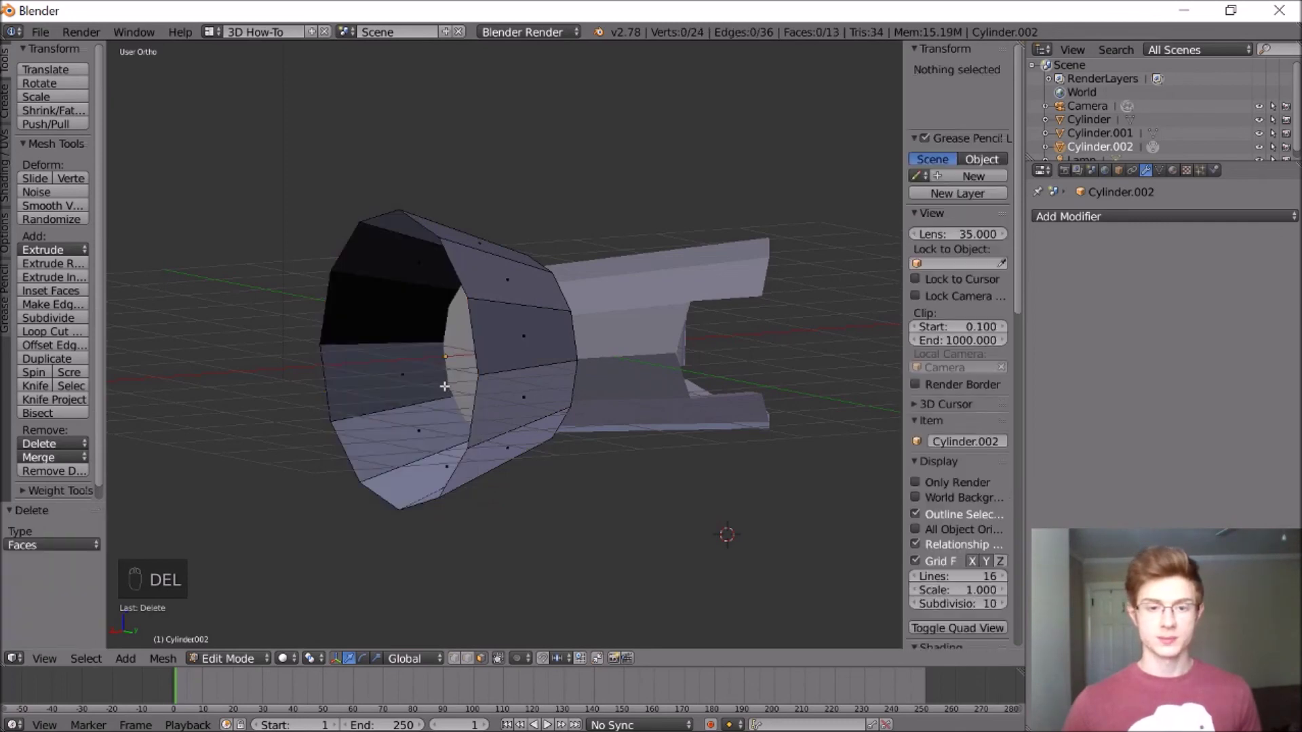
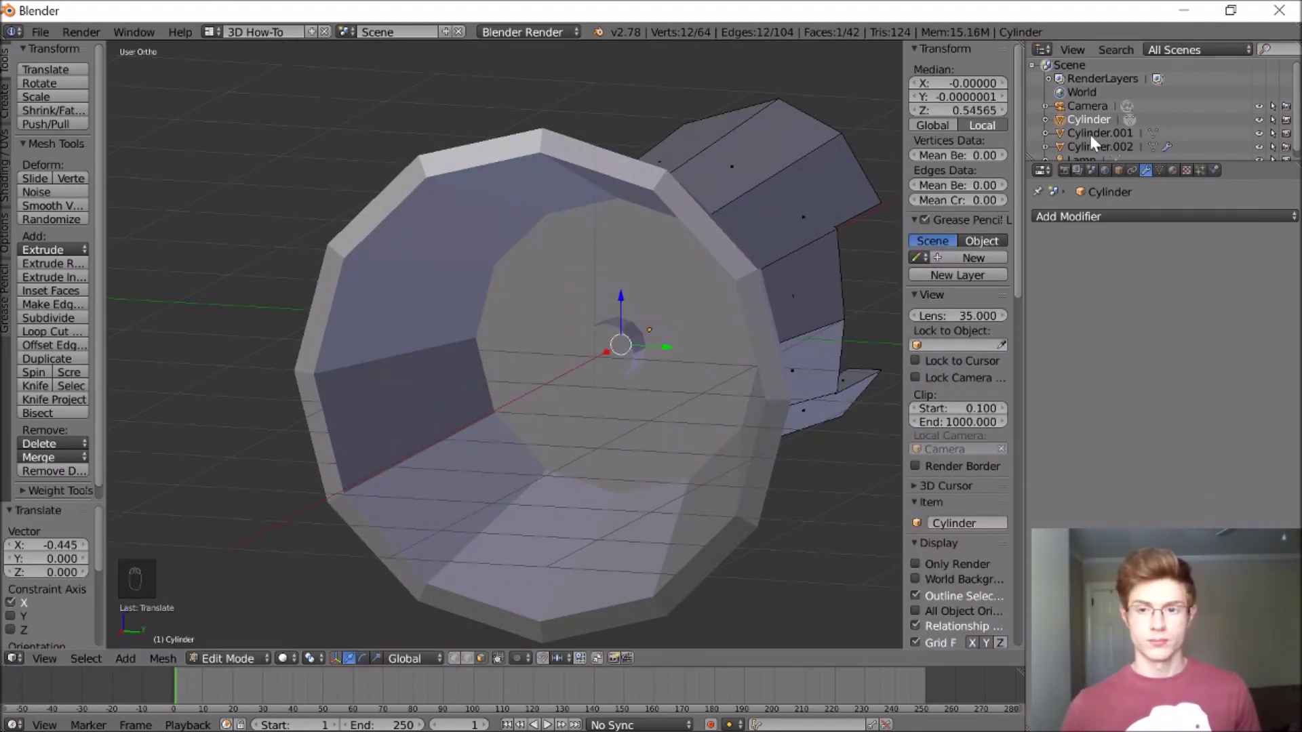
pyautogui.press('a')
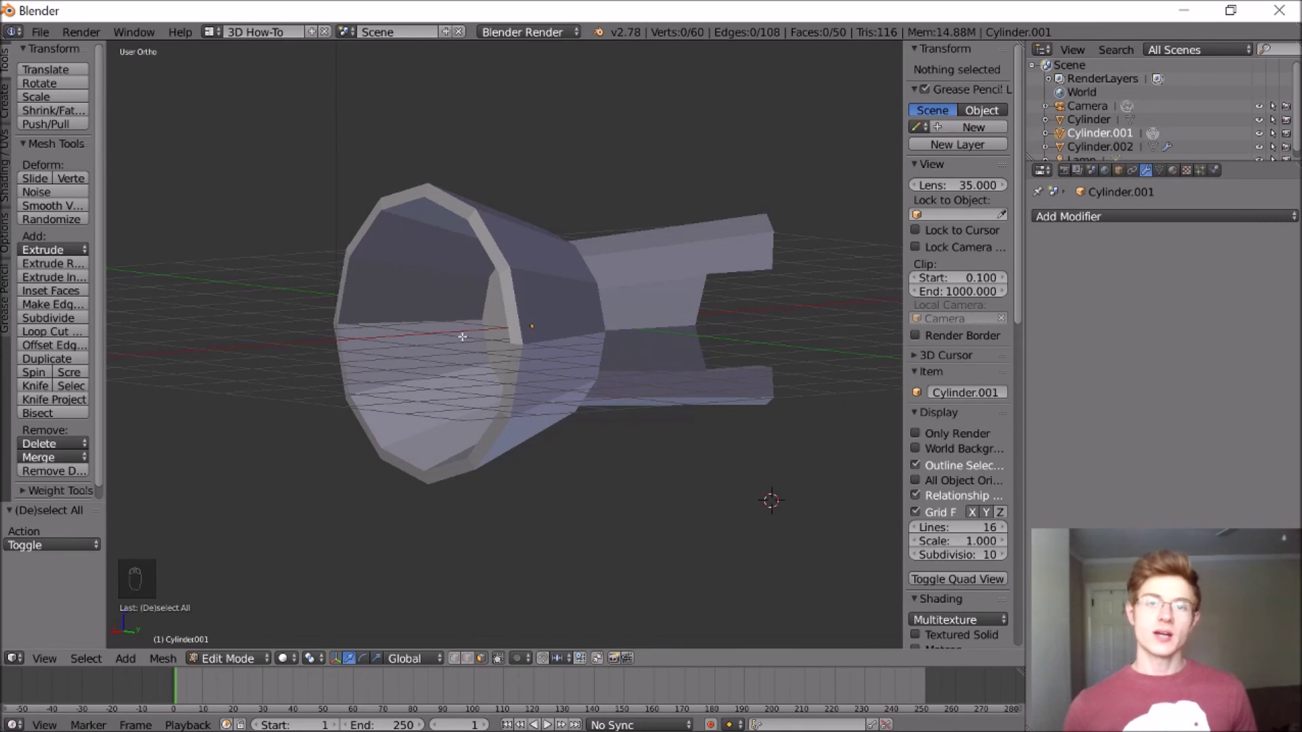
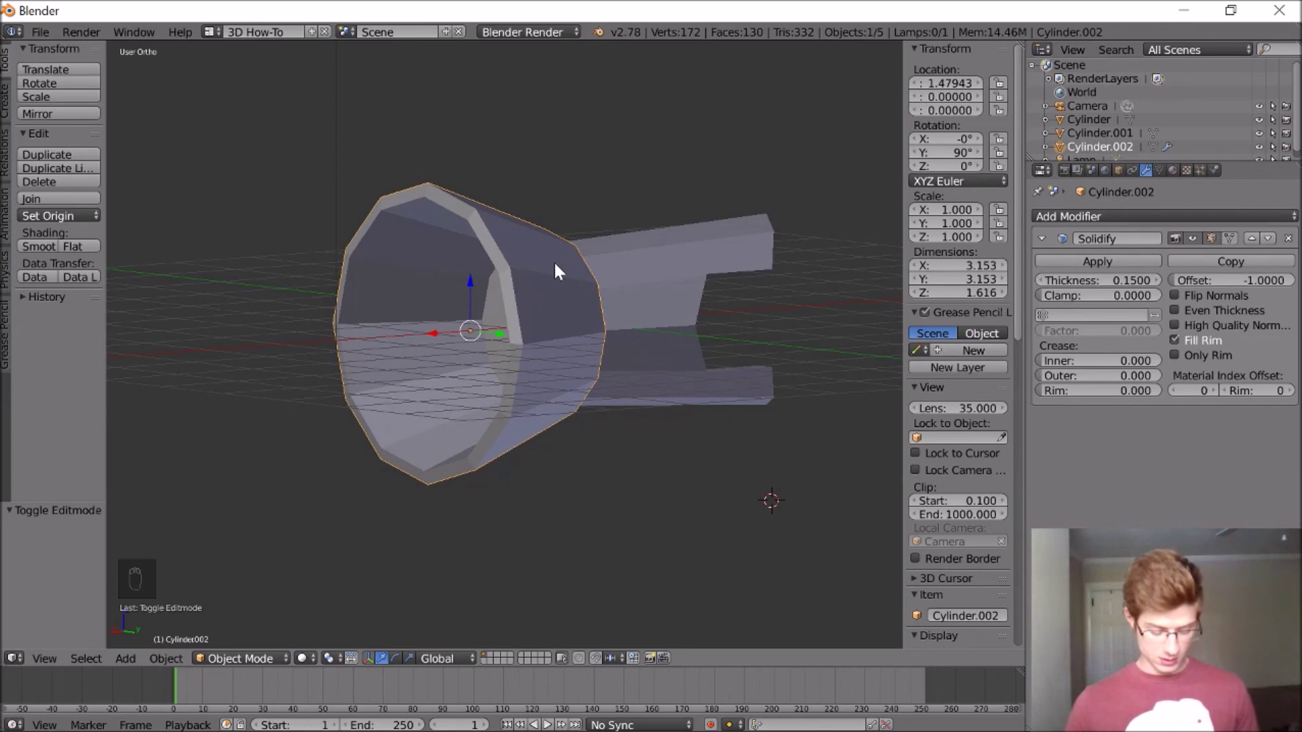
# Duplicate the dish, shrink the copy to a small central ring, and add a new cube
pyautogui.press('shift+d')
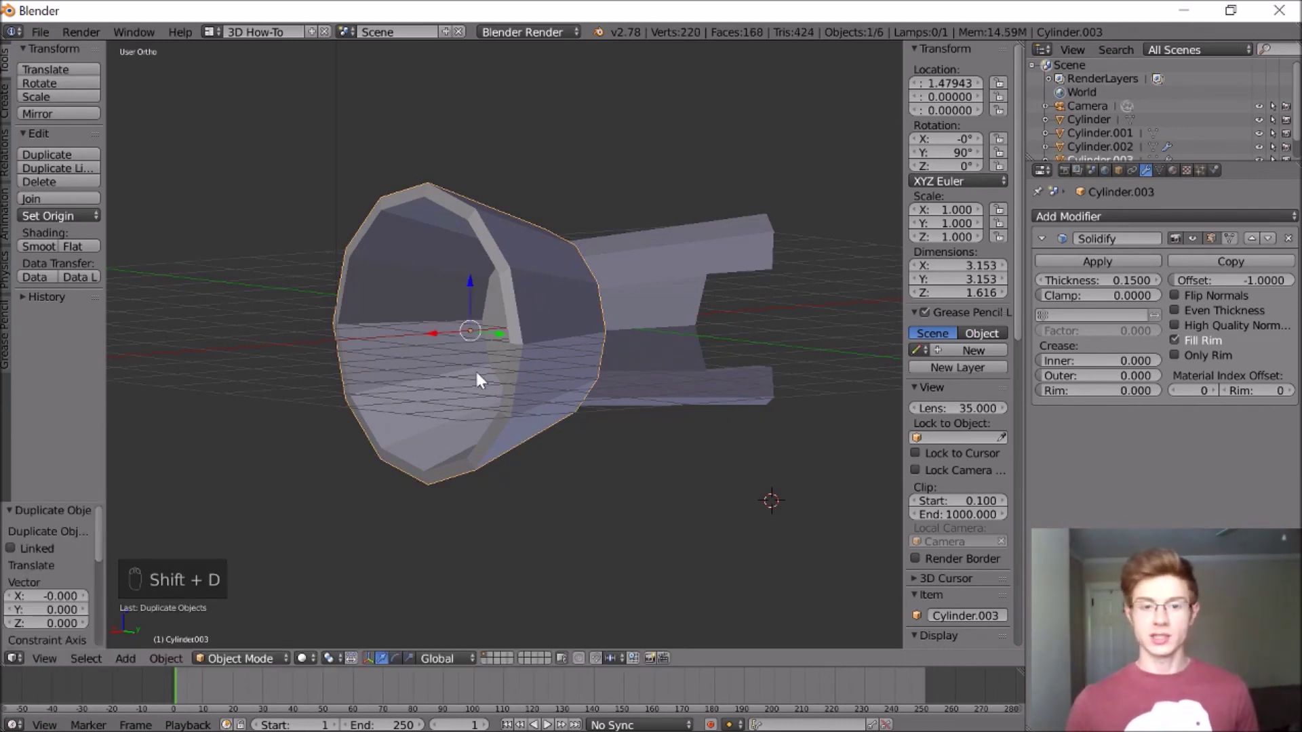
pyautogui.moveTo(499, 379); pyautogui.dragTo(530, 375)
pyautogui.press('s')
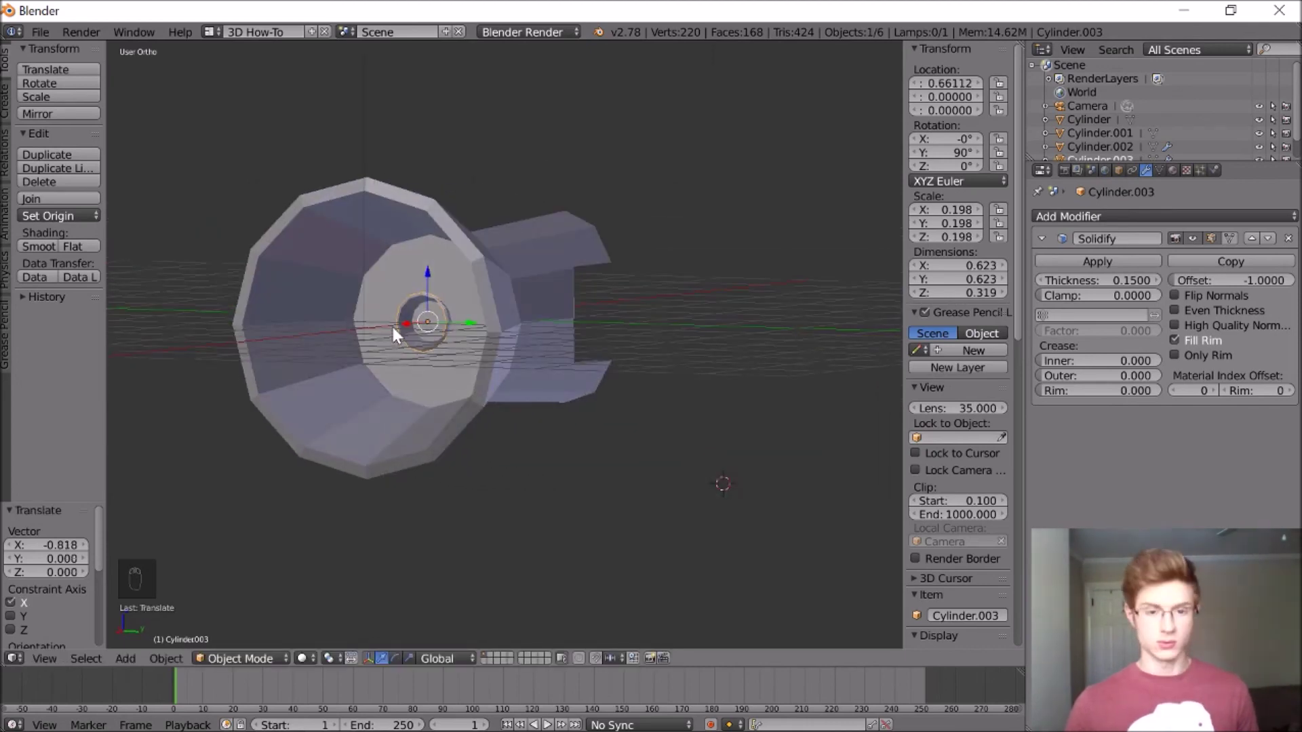
pyautogui.press('a')
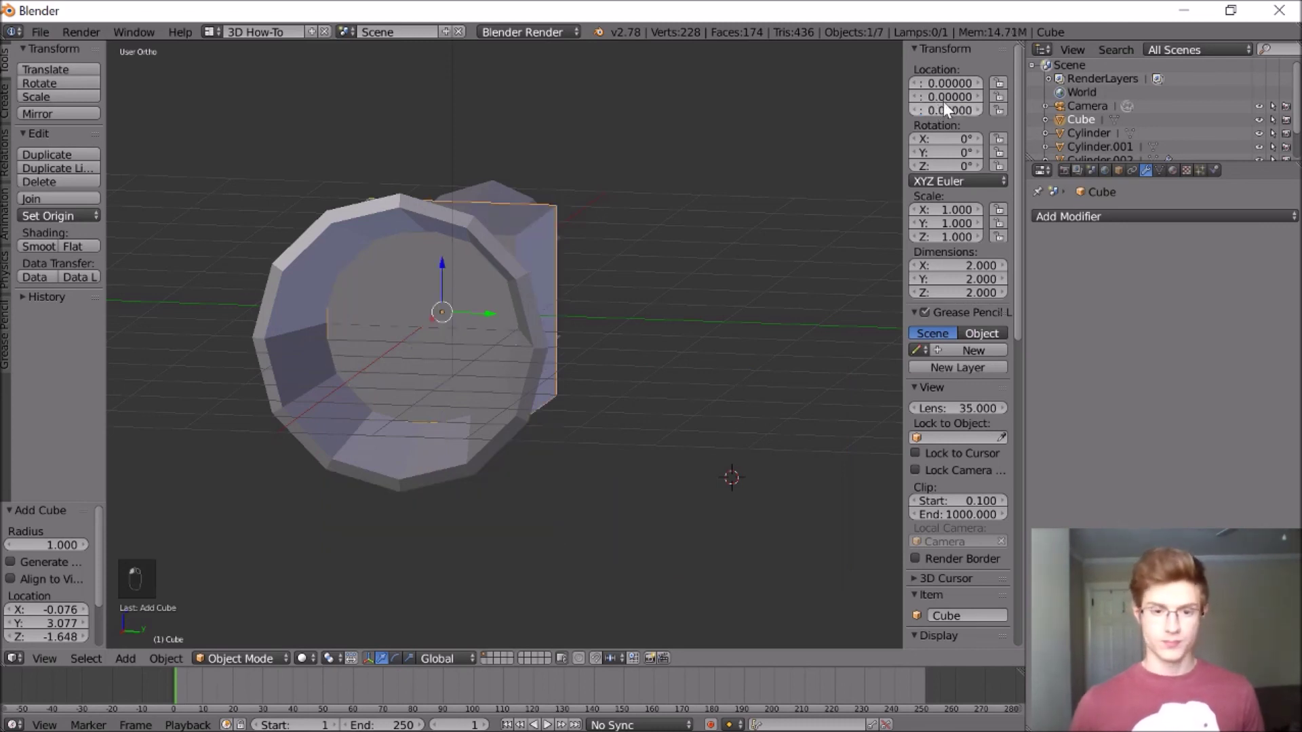
# Zero the cube's location and scale it into a tall, thin slab slid toward the back
pyautogui.moveTo(422, 299); pyautogui.dragTo(367, 328)
pyautogui.moveTo(367, 328); pyautogui.dragTo(270, 355)
pyautogui.middleClick(334, 348)
pyautogui.press('s')
pyautogui.press('s')
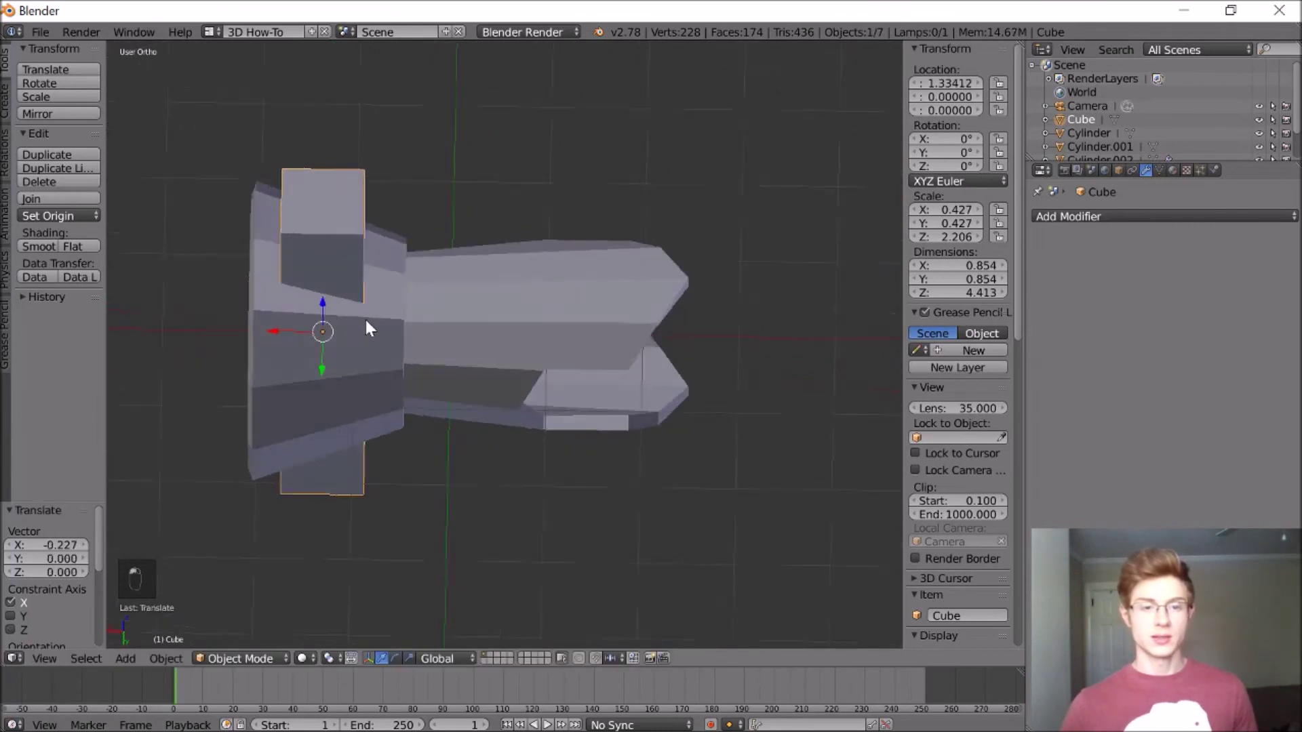
pyautogui.press('s')
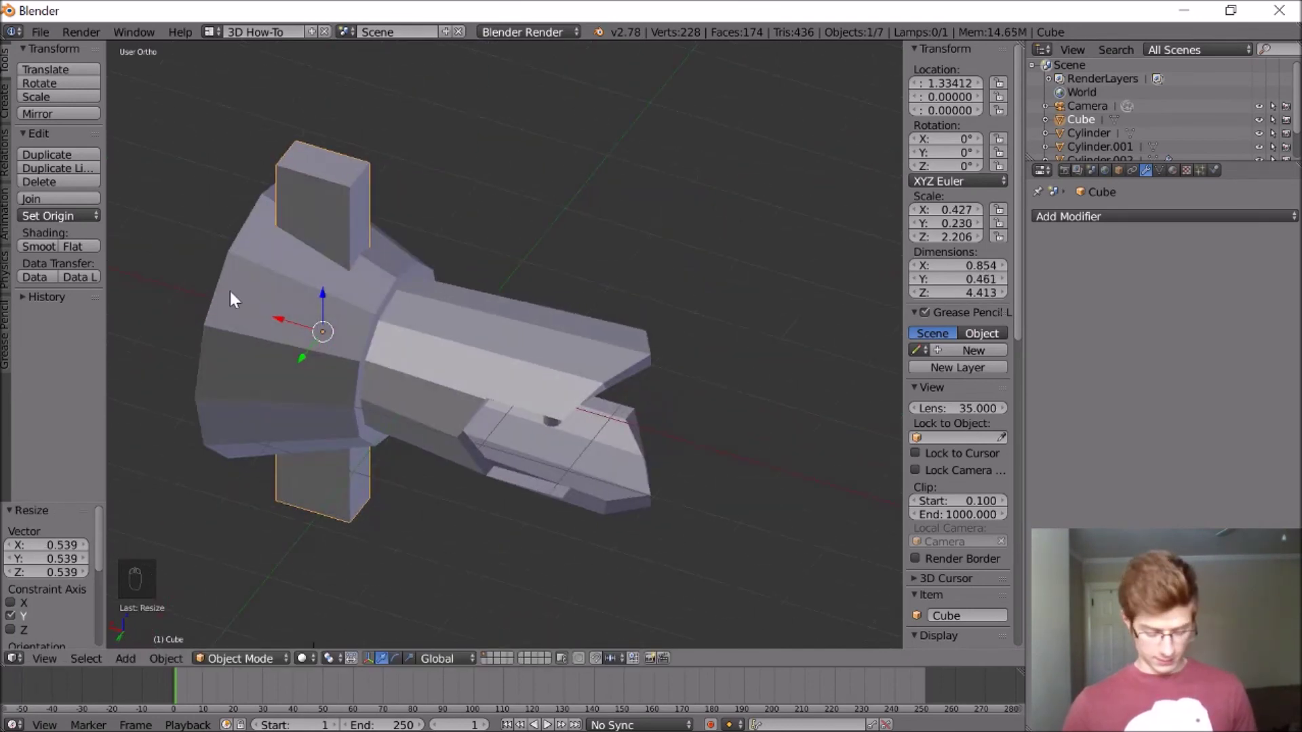
# Widen the slab slightly, view the dish from the front, and duplicate the bar rotated 60° on X
pyautogui.press('s')
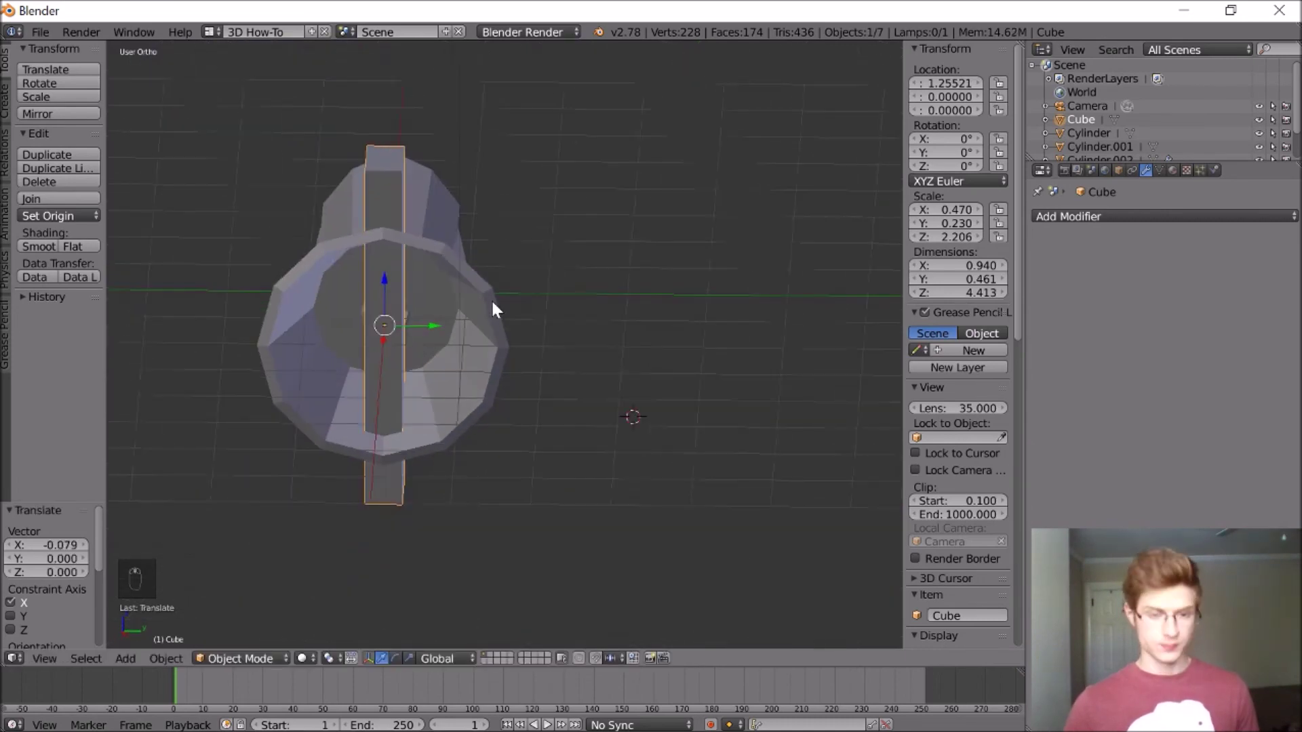
pyautogui.press('a')
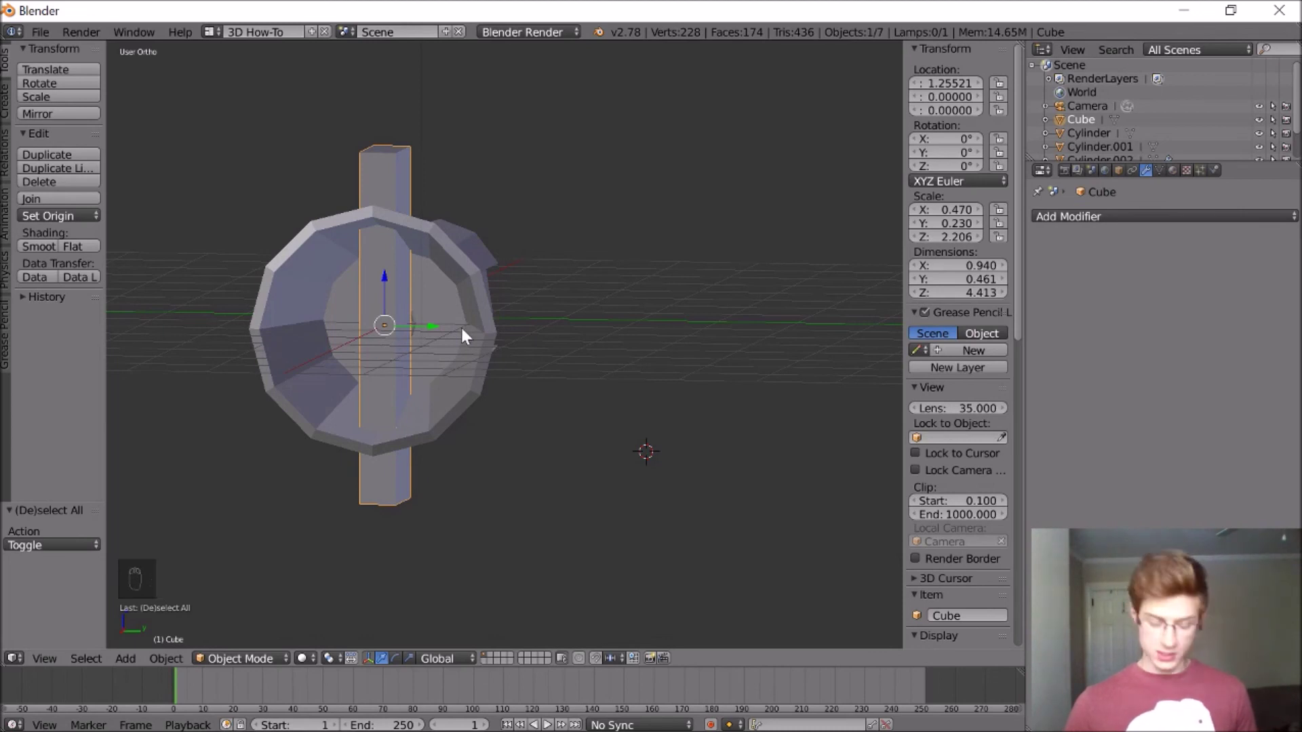
pyautogui.press('shift+d')
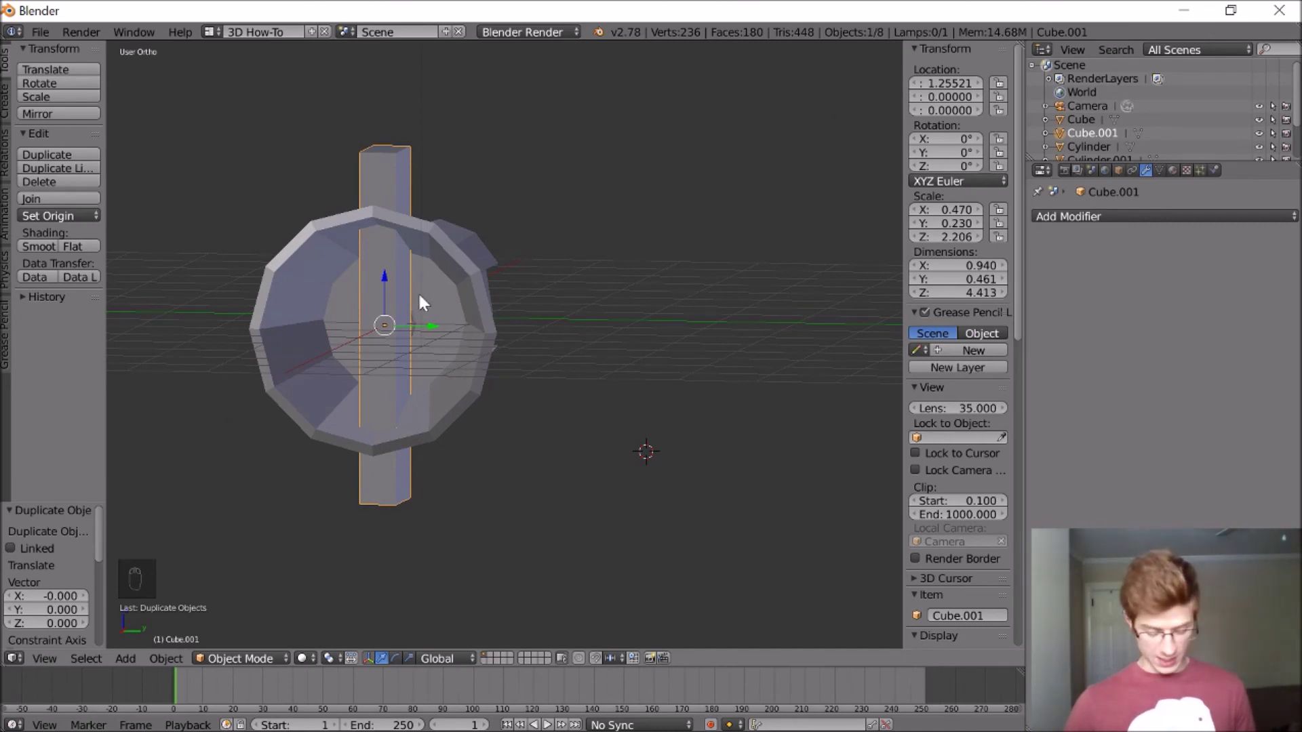
pyautogui.press('r')
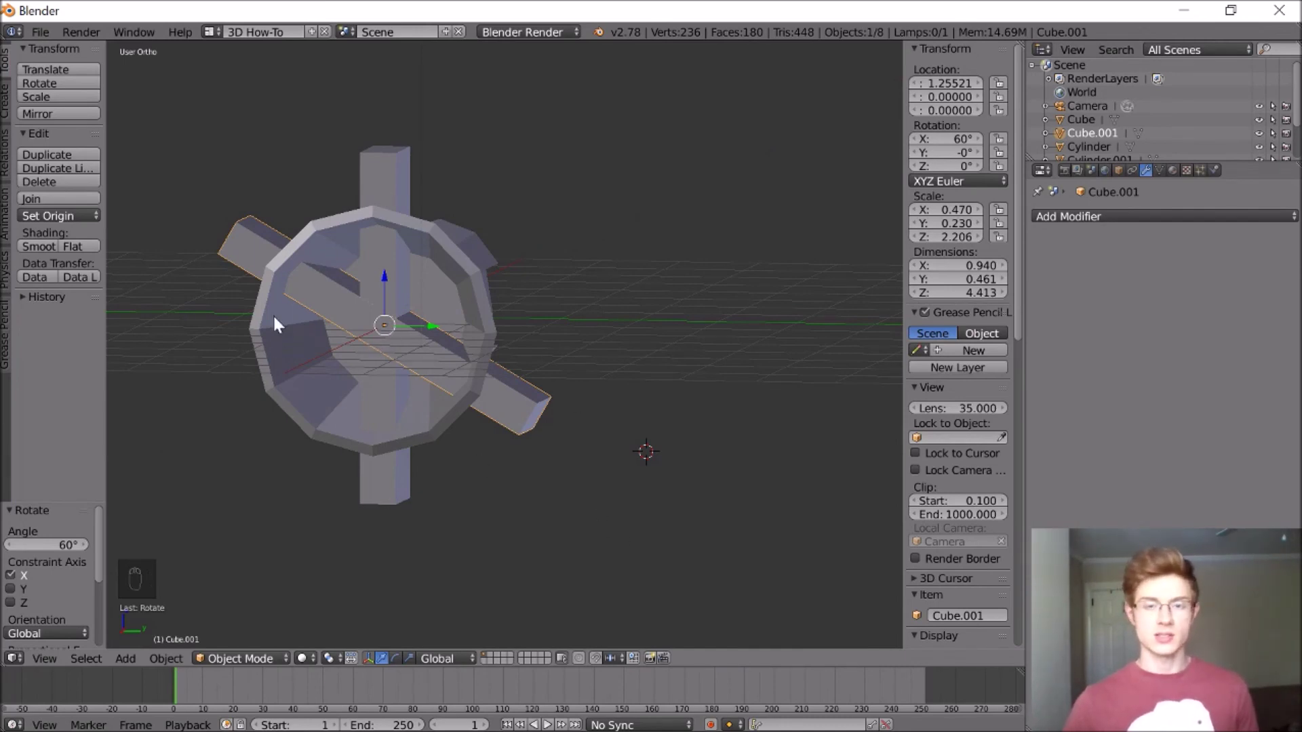
# Duplicate the rotated bar and rotate it another 60° on X, forming three crossing spokes
pyautogui.press('e')
pyautogui.press('r')
pyautogui.press('shift+d')
pyautogui.press('r')
pyautogui.press('a')
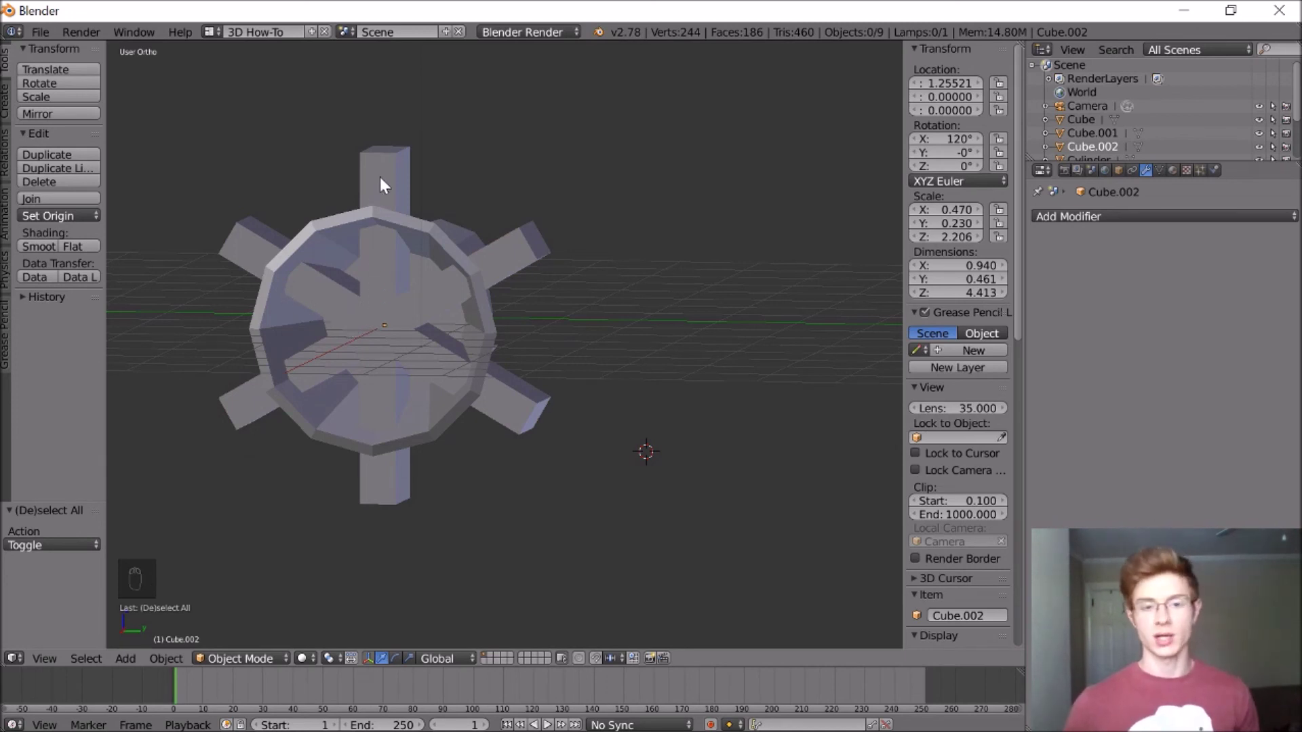
# Join the three bars, apply the Boolean cut through the dish wall, and delete the leftover bars
pyautogui.moveTo(388, 185); pyautogui.dragTo(69, 200)
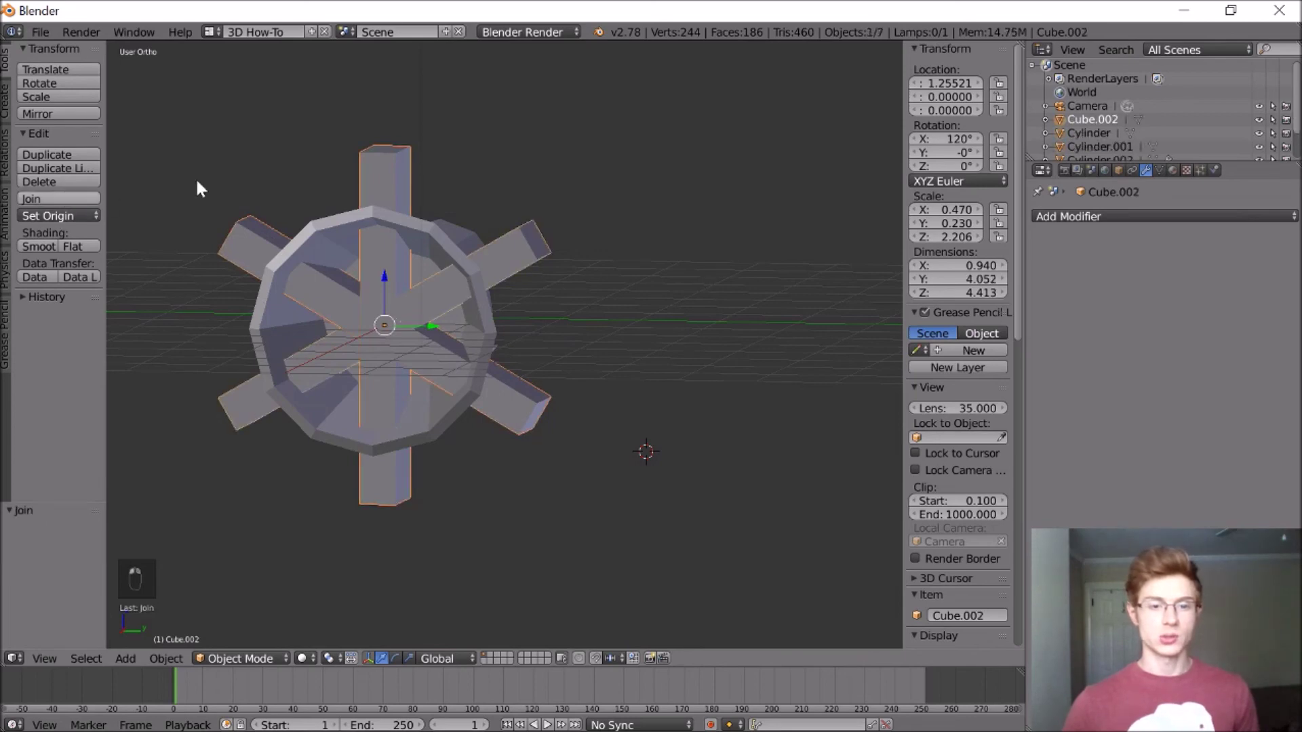
pyautogui.press('Return')
pyautogui.press('a')
pyautogui.moveTo(1089, 226); pyautogui.dragTo(978, 288)
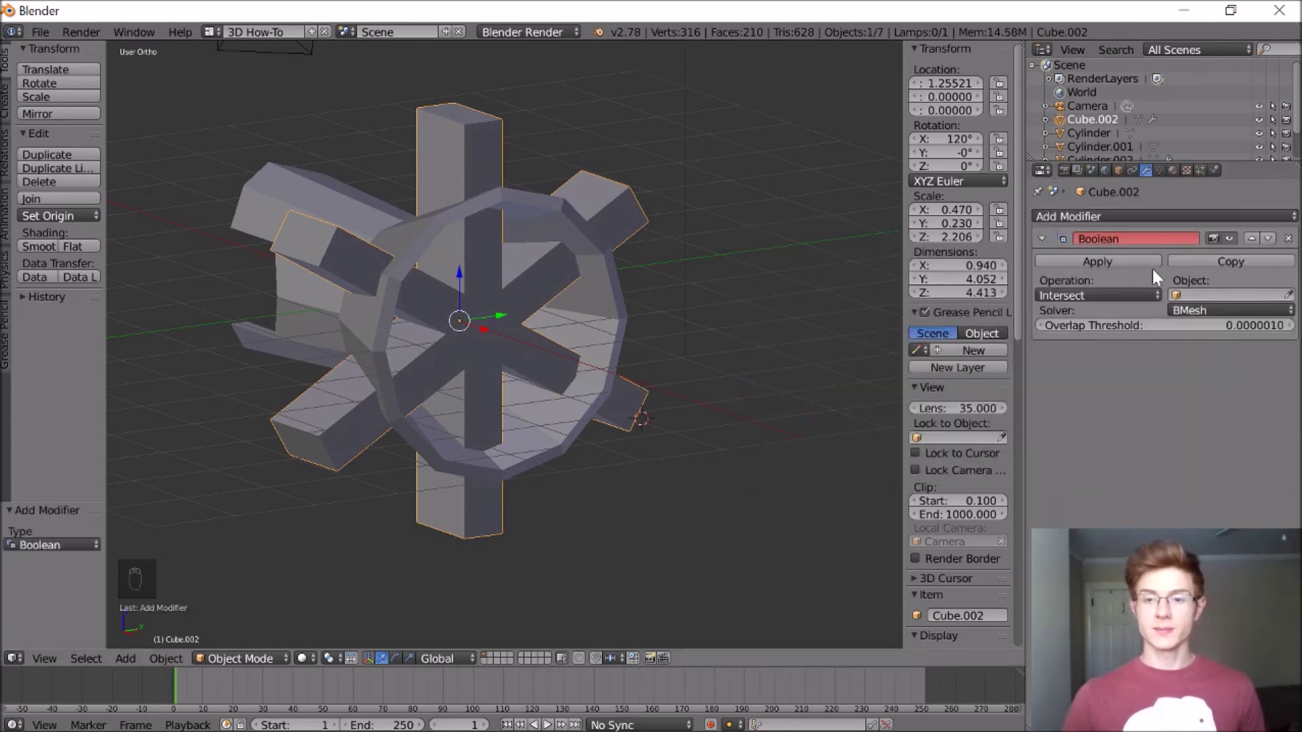
pyautogui.click(1128, 267)
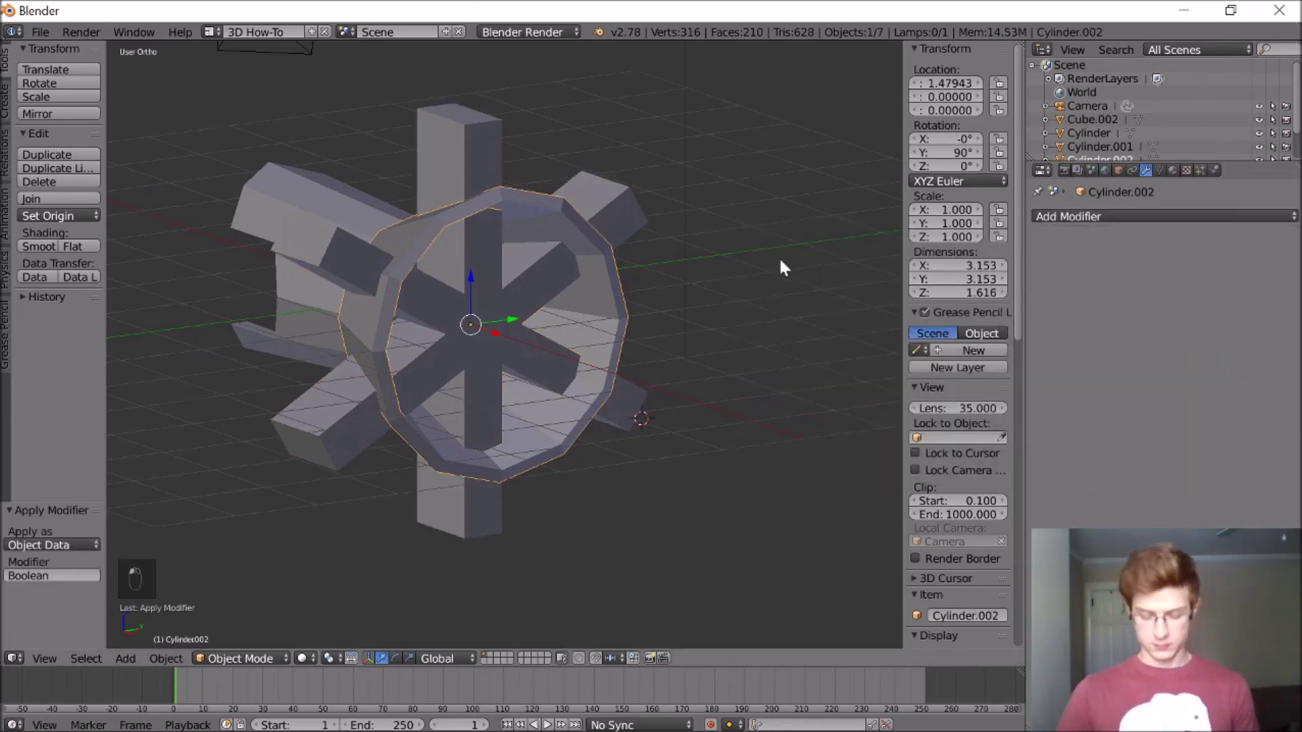
pyautogui.press('Return')
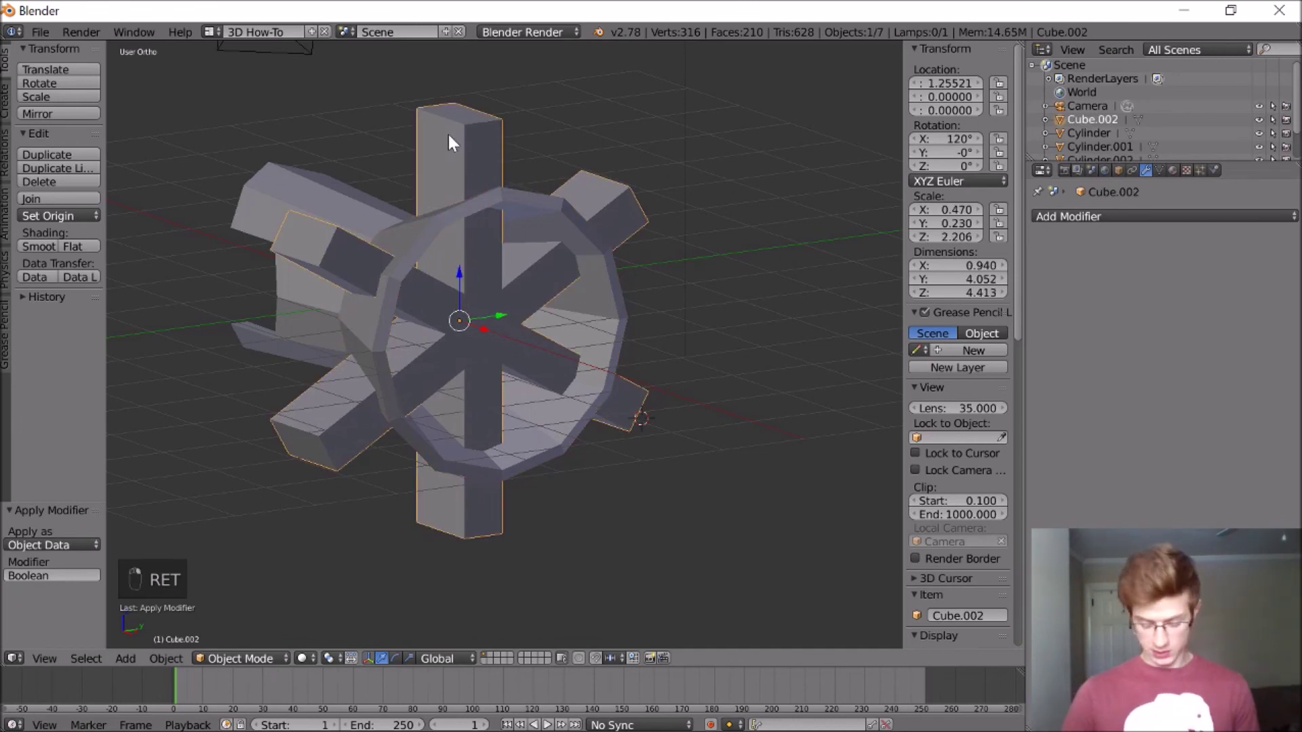
# Add a small cube above the dish's central ring, sized down and rotated 45° into a diamond
pyautogui.press('Delete')
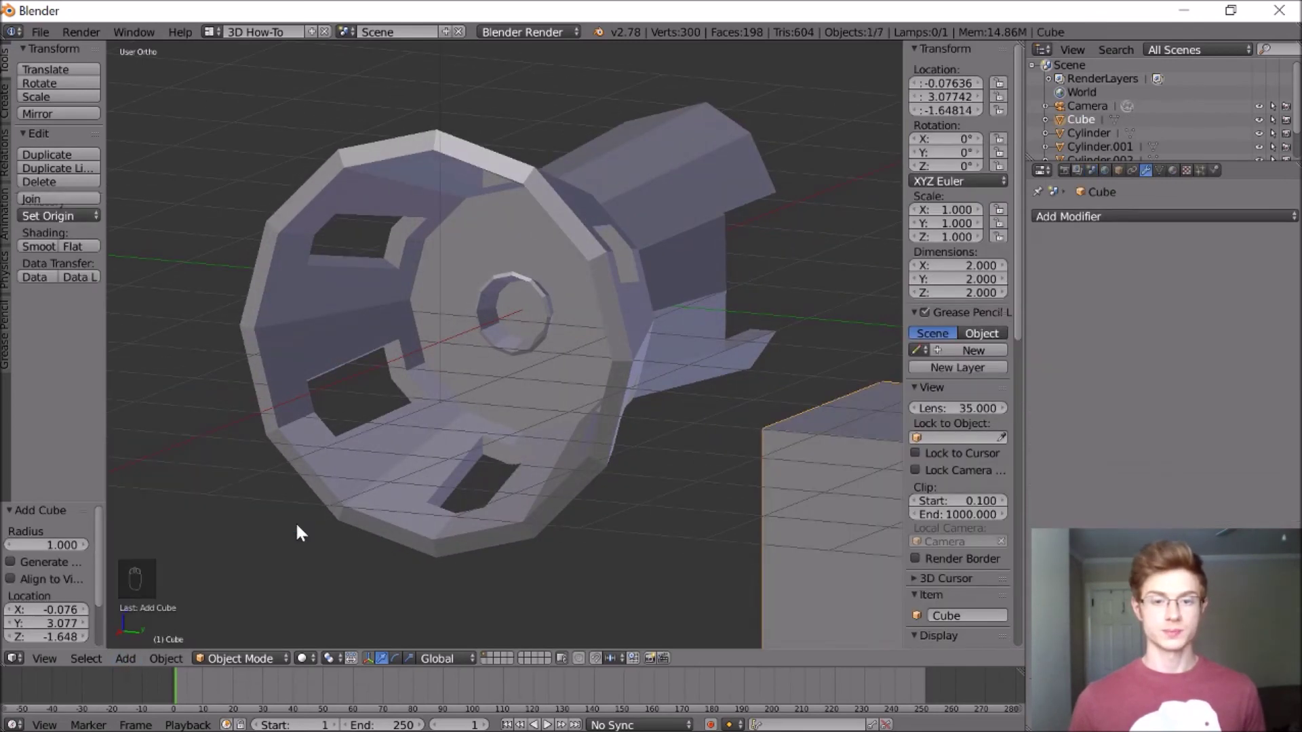
pyautogui.press('s')
pyautogui.middleClick(496, 333)
pyautogui.moveTo(301, 330); pyautogui.dragTo(327, 193)
pyautogui.middleClick(327, 234)
pyautogui.moveTo(334, 230); pyautogui.dragTo(364, 203)
pyautogui.press('ctrl+z')
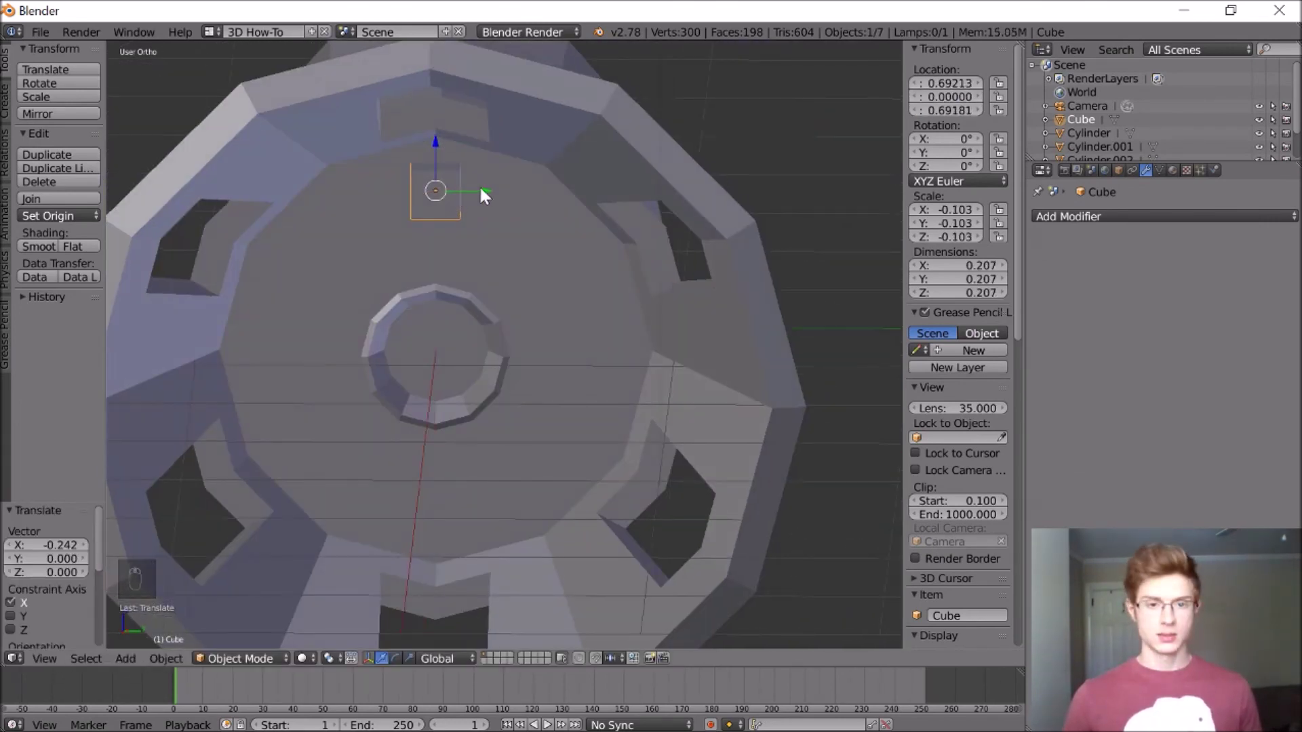
pyautogui.press('s')
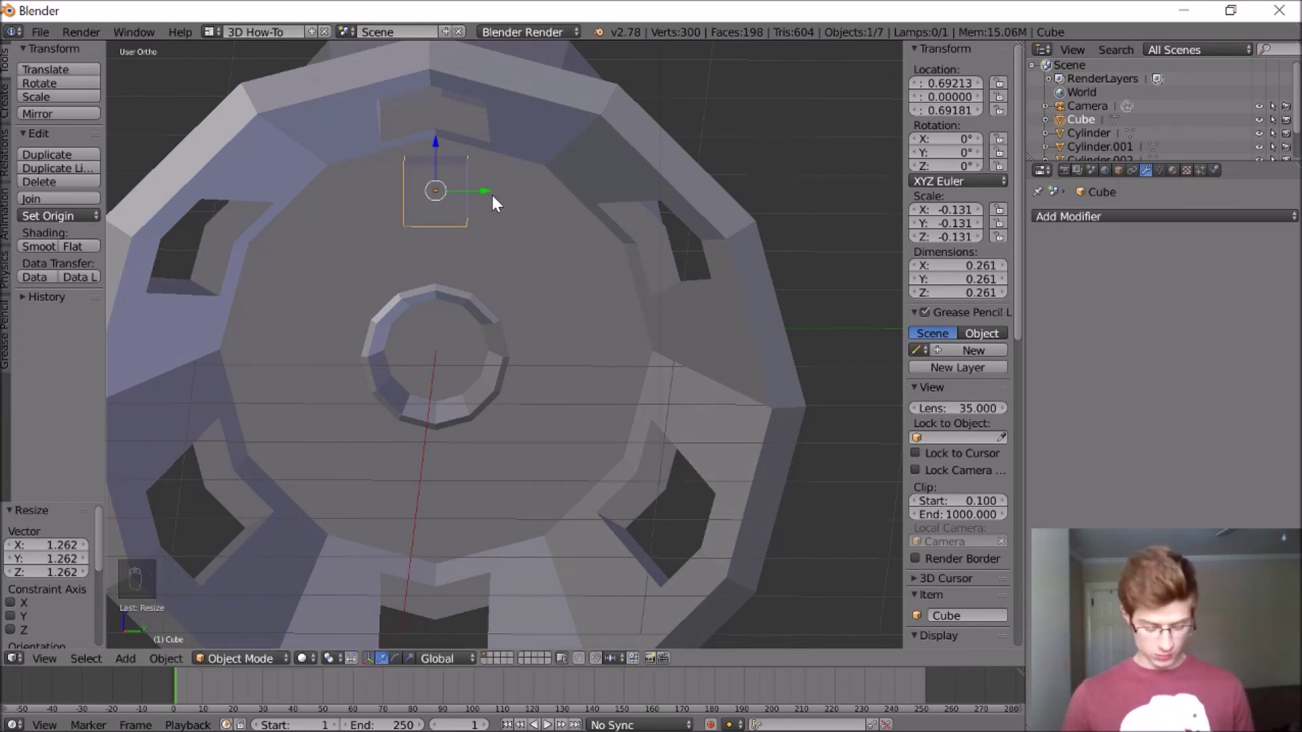
pyautogui.press('r')
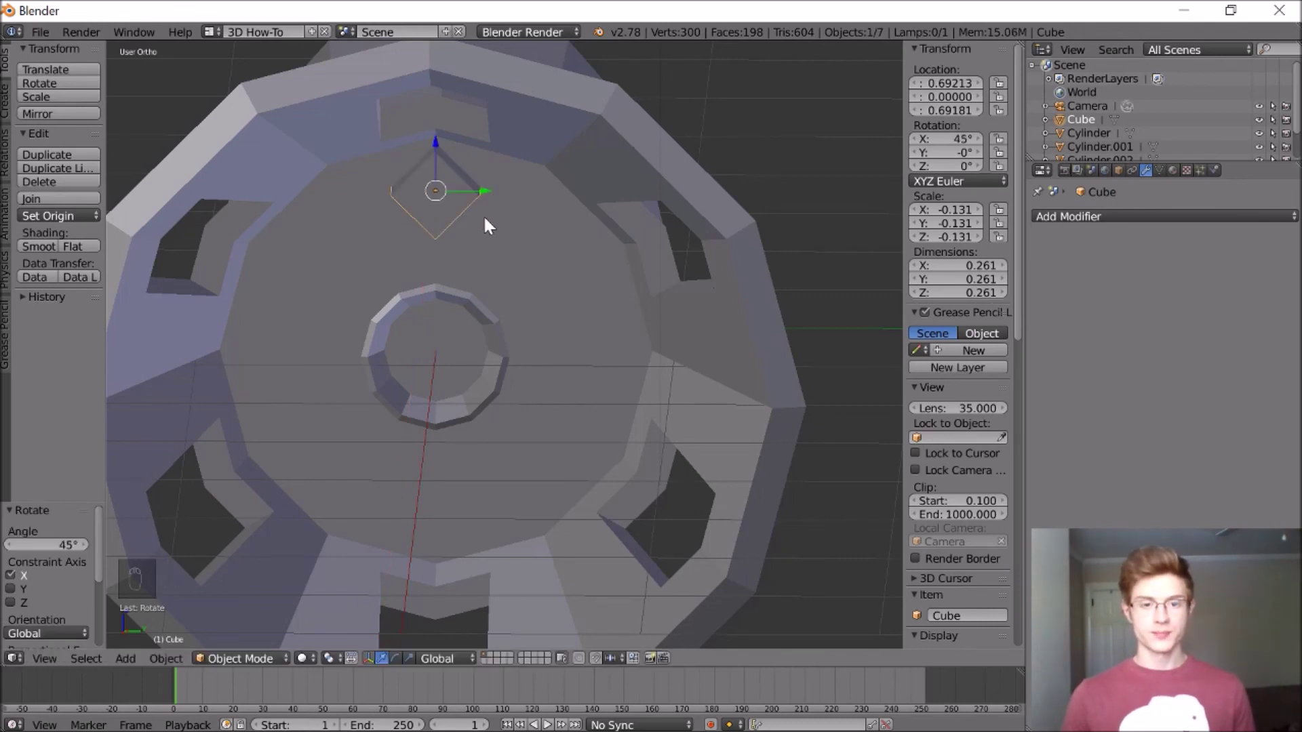
pyautogui.middleClick(534, 219)
# Orbit the view to look inside the dish at the diamond cube
pyautogui.moveTo(548, 211); pyautogui.dragTo(224, 565)
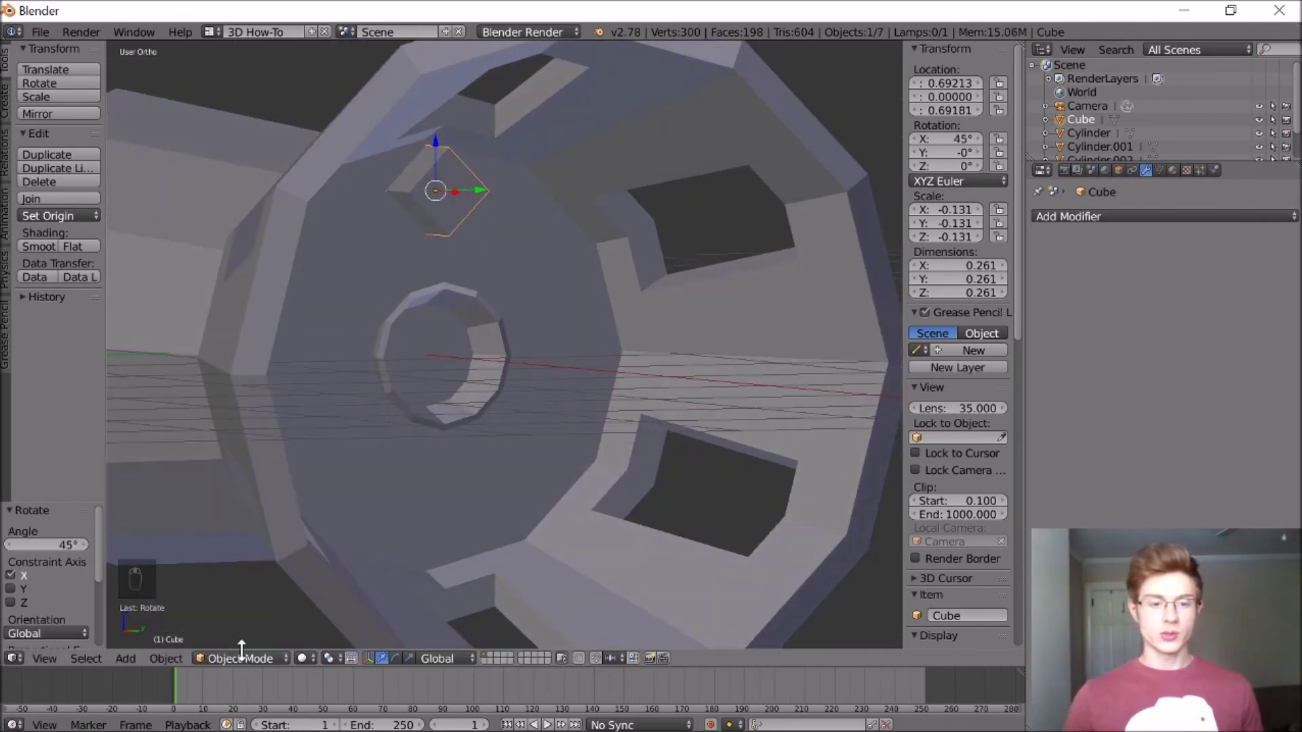
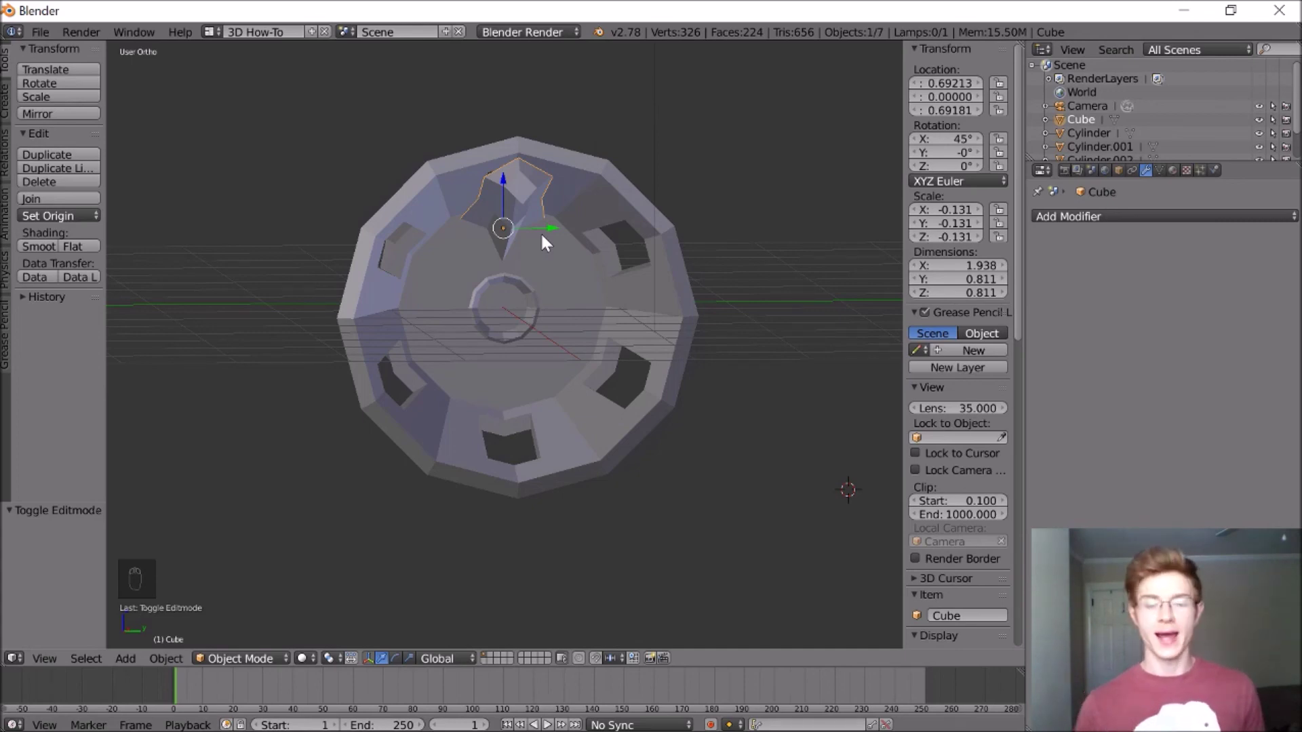
# Snap the 3D cursor to the dish centre so the claw can pivot around it
pyautogui.moveTo(452, 276); pyautogui.dragTo(279, 133)
pyautogui.press('shift+s')
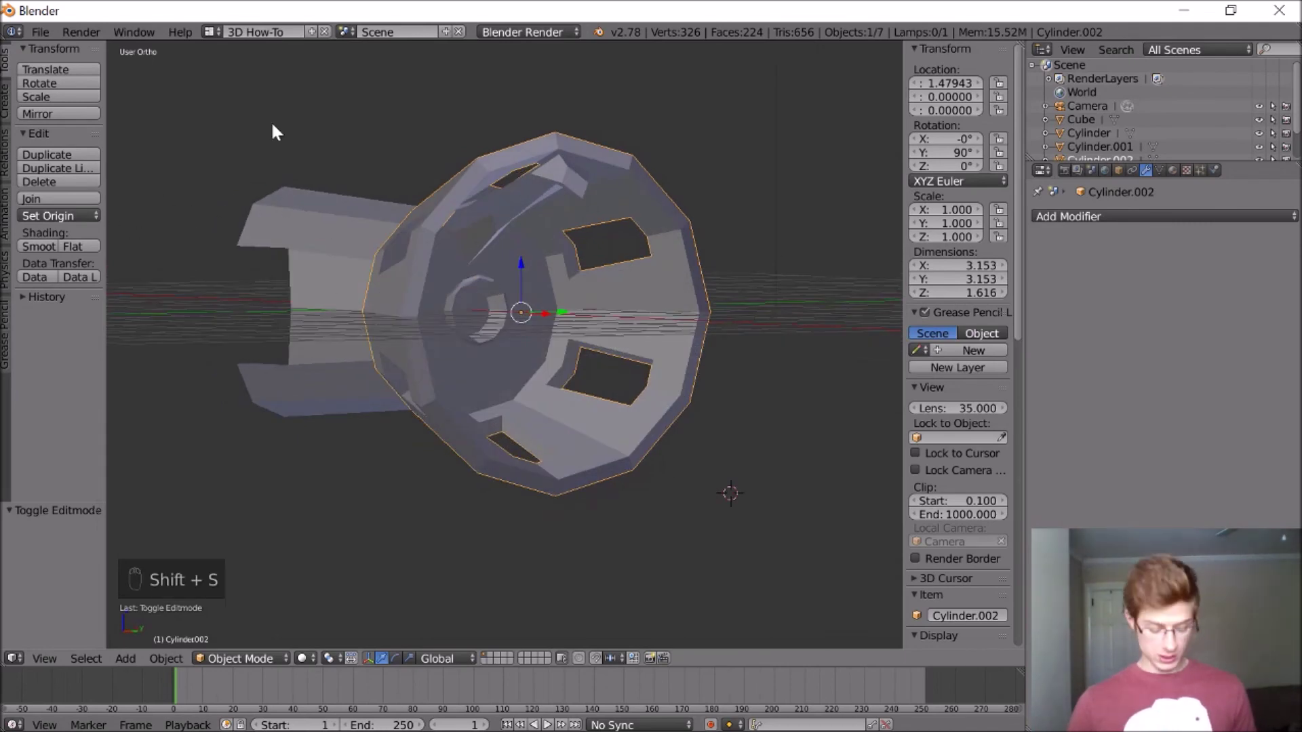
pyautogui.press('shift+s')
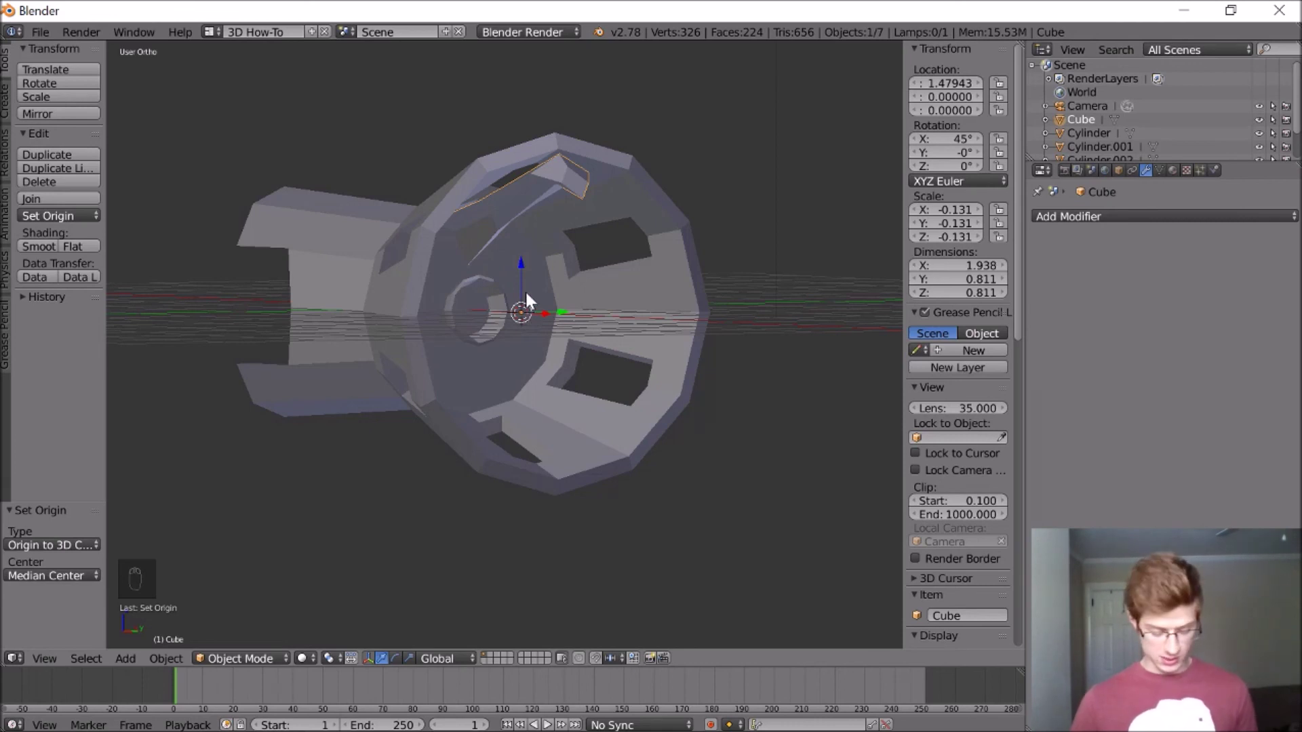
# Duplicate the claw twice and rotate the copies 120° each, giving three claws around the dish centre
pyautogui.press('shift+d')
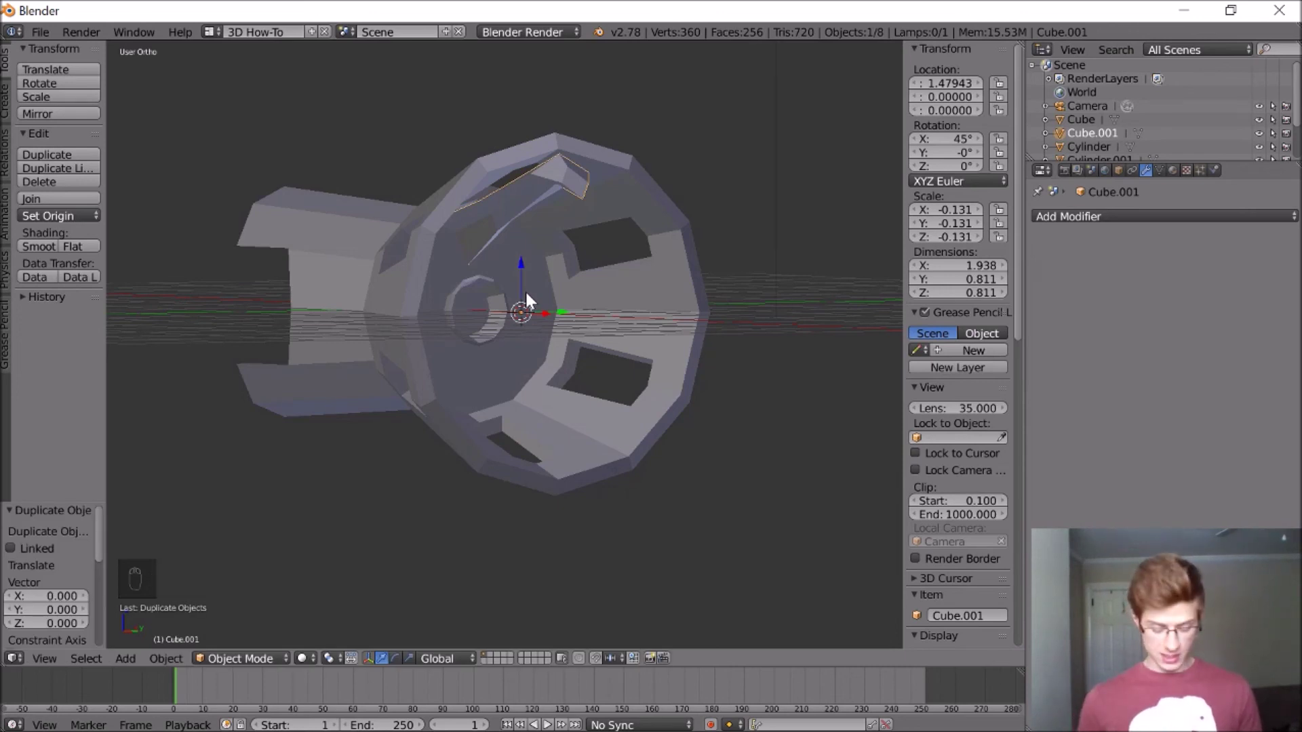
pyautogui.press('r')
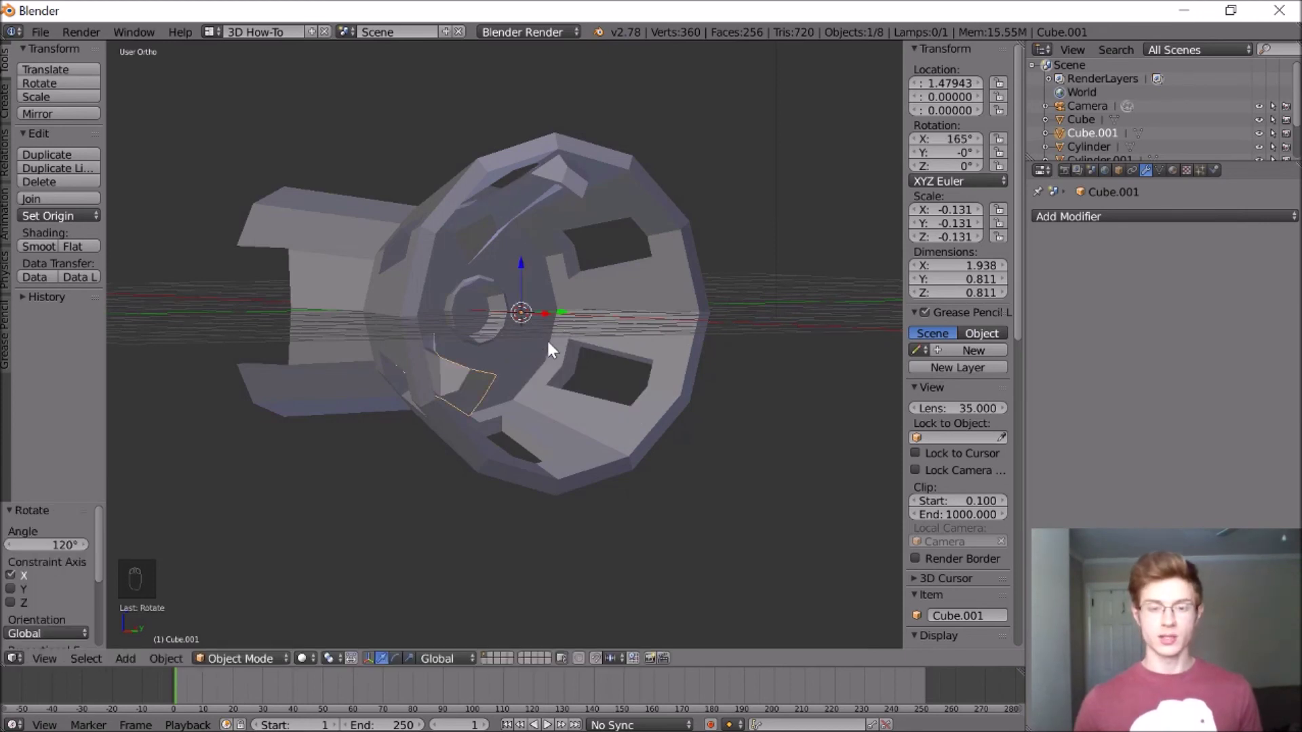
pyautogui.press('r')
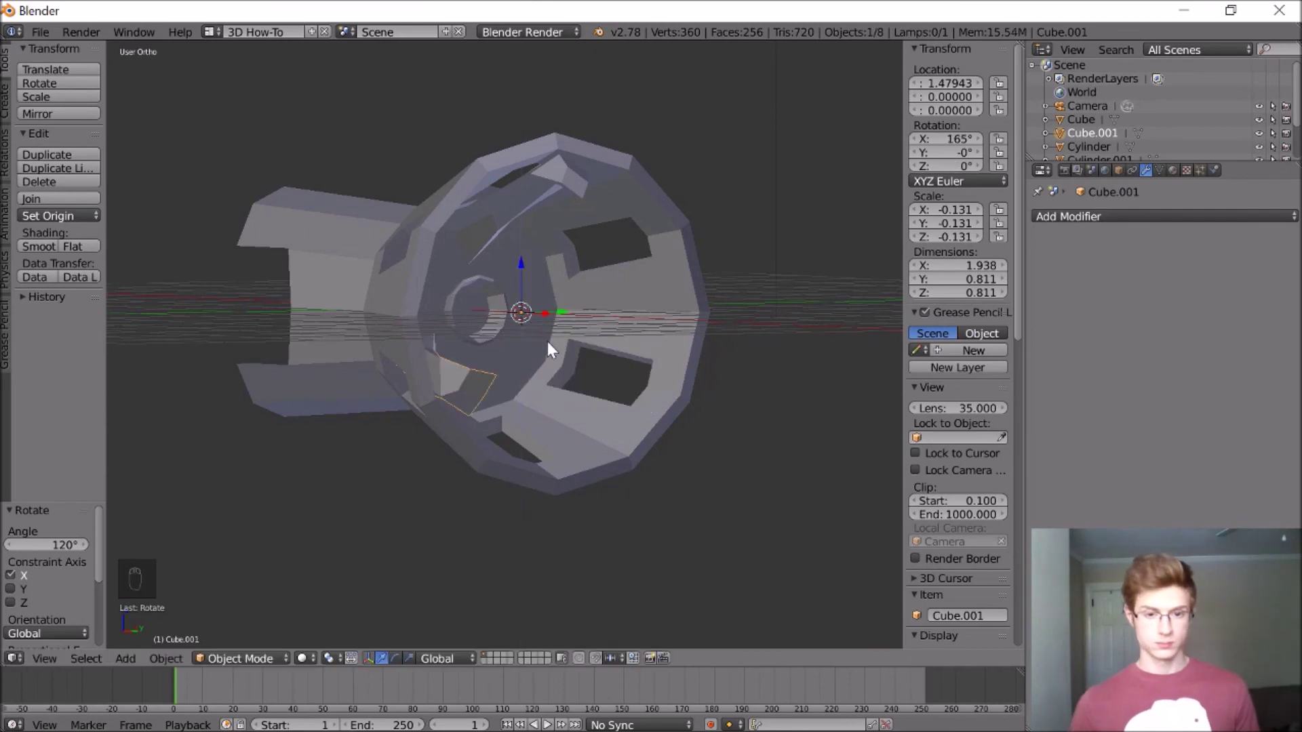
pyautogui.press('shift+d')
pyautogui.press('a')
pyautogui.moveTo(503, 384); pyautogui.dragTo(432, 344)
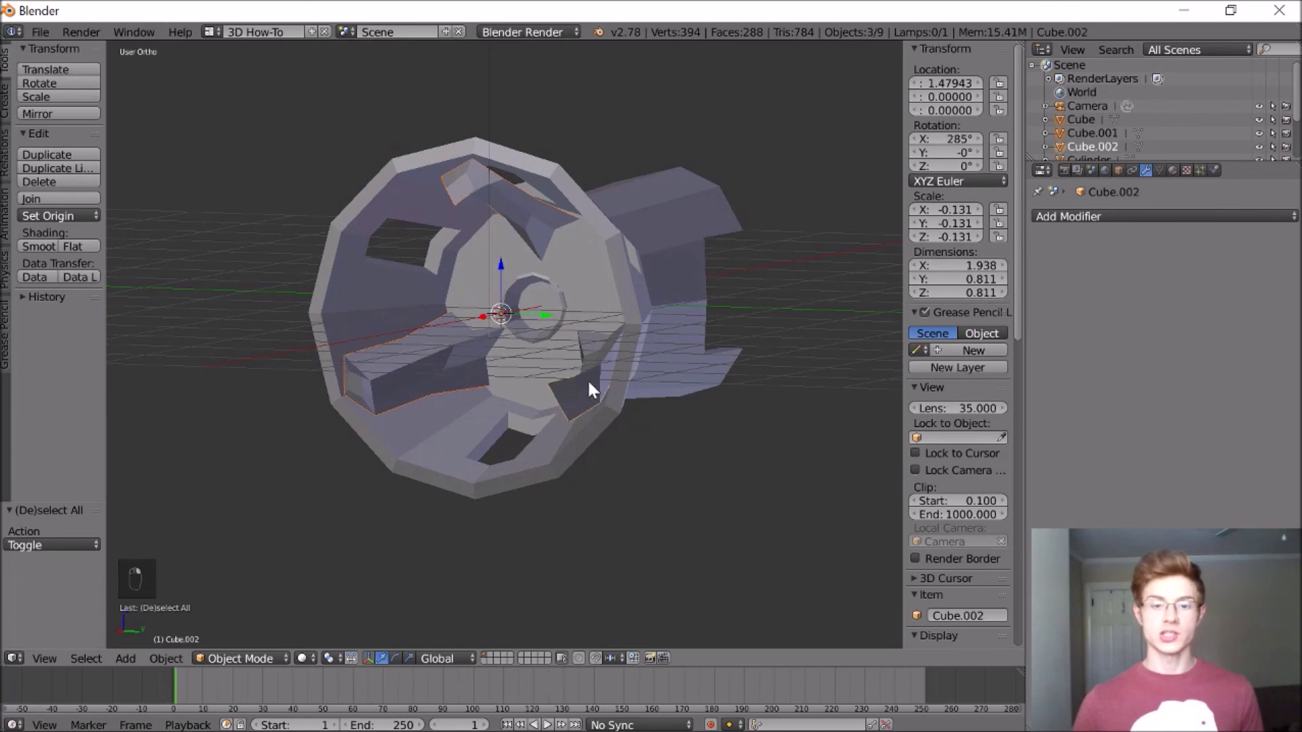
# Join the three claws into one object and add a cylinder for the top plate
pyautogui.press('a')
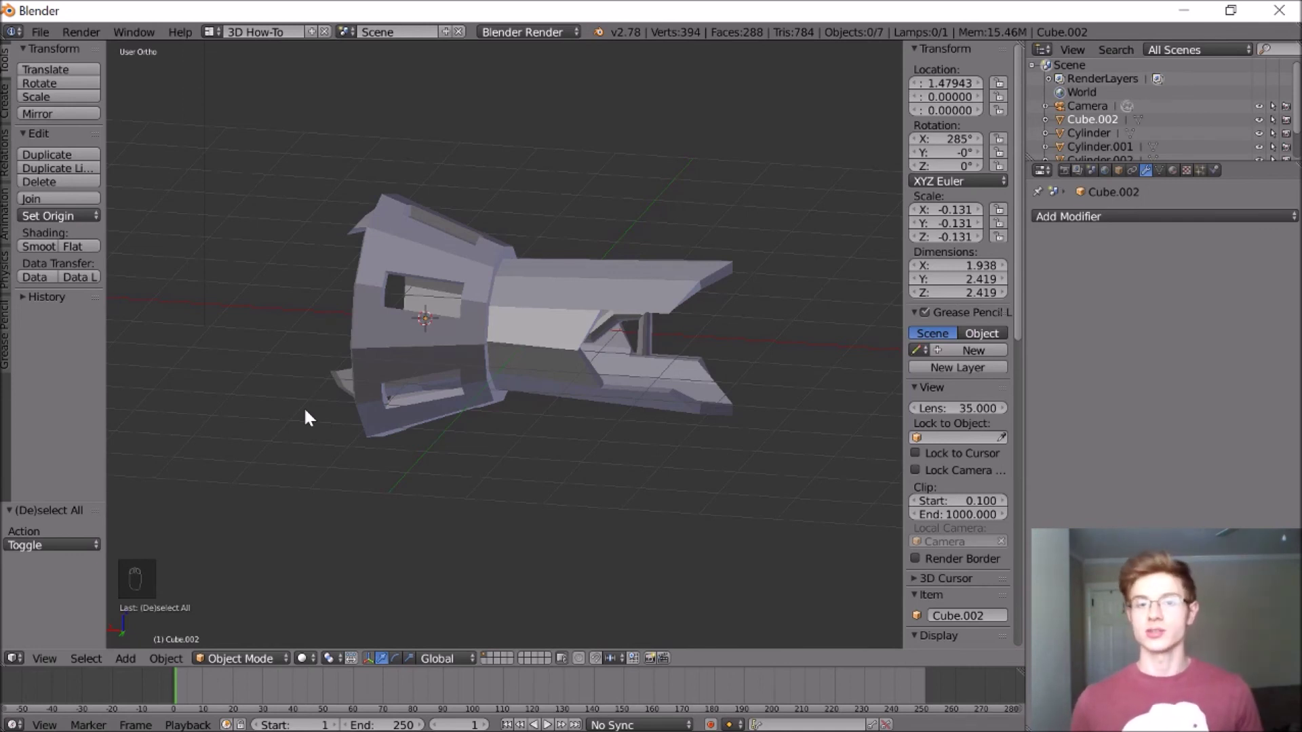
pyautogui.press('a')
pyautogui.press('r')
pyautogui.press('z')
# Delete the cylinder's lower half, leaving an arch-shaped shell for the plate
pyautogui.press('a')
pyautogui.press('b')
pyautogui.press('Delete')
pyautogui.press('a')
pyautogui.press('z')
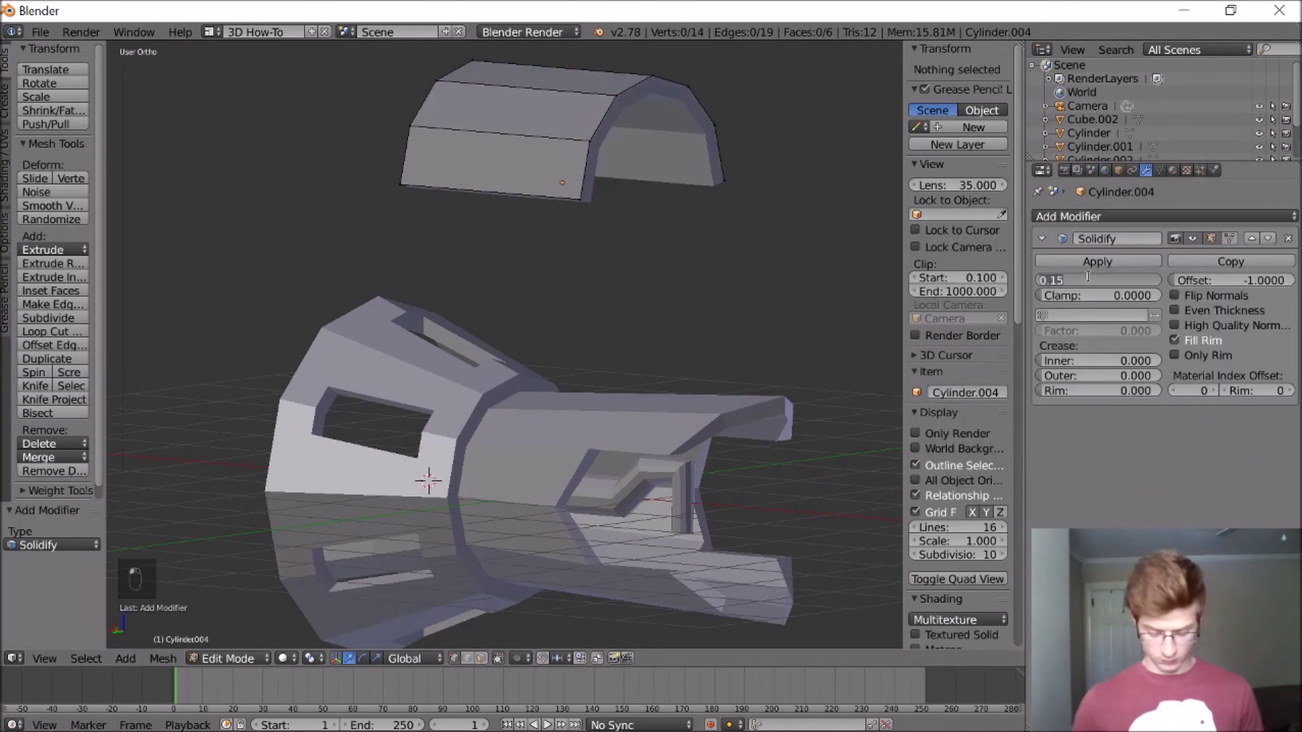
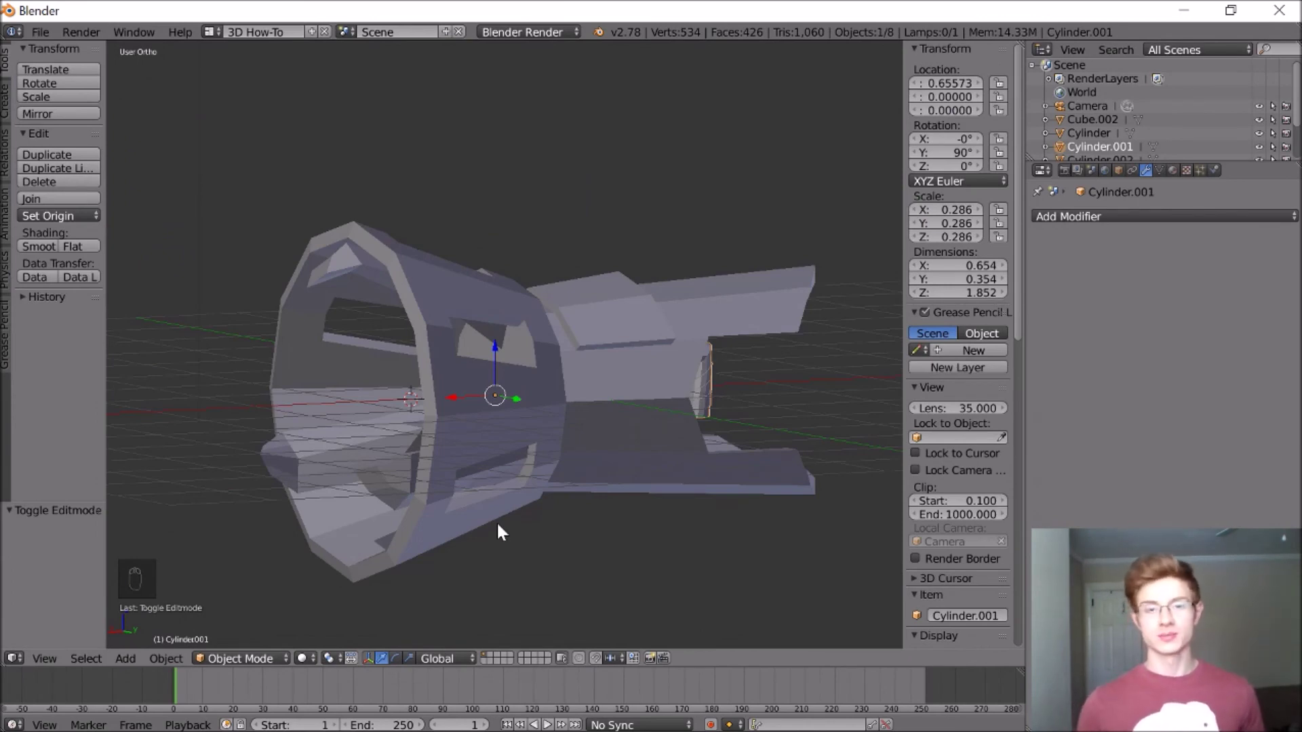
# Assign grey and orange materials to the gun's parts and view it through the camera
pyautogui.click(1069, 412)
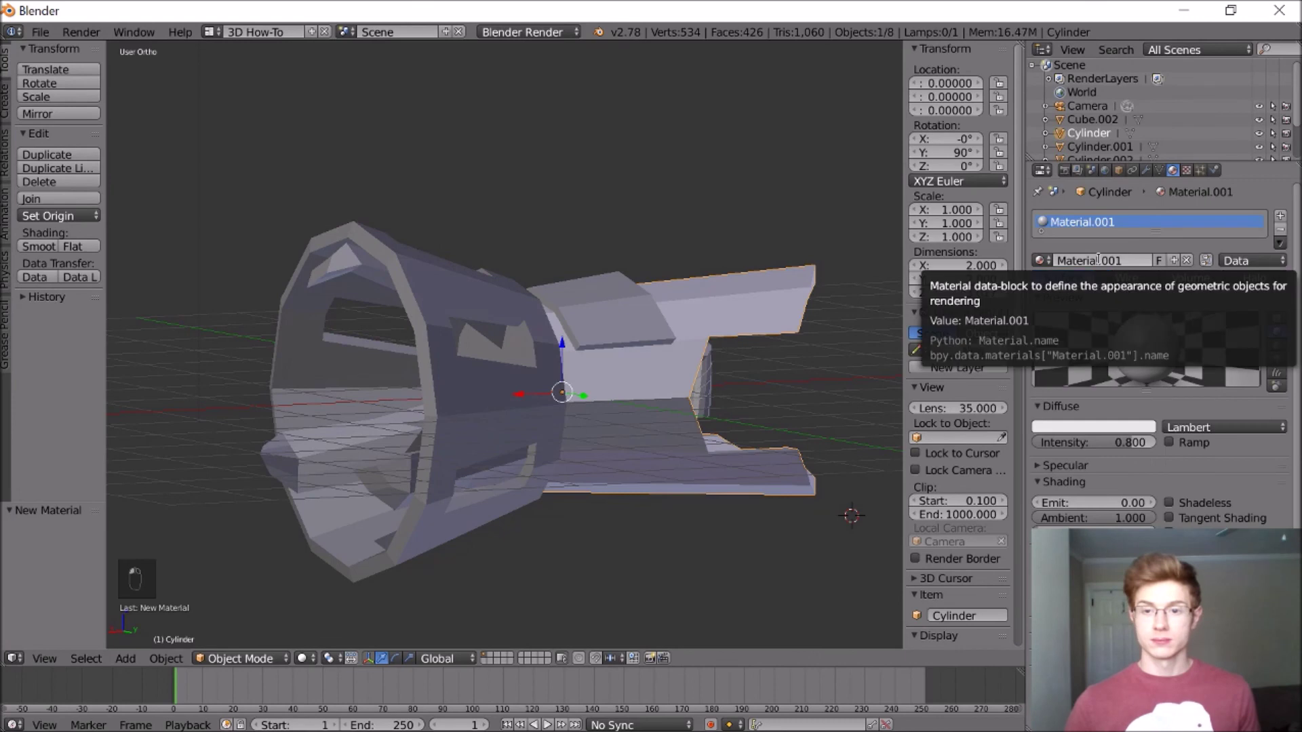
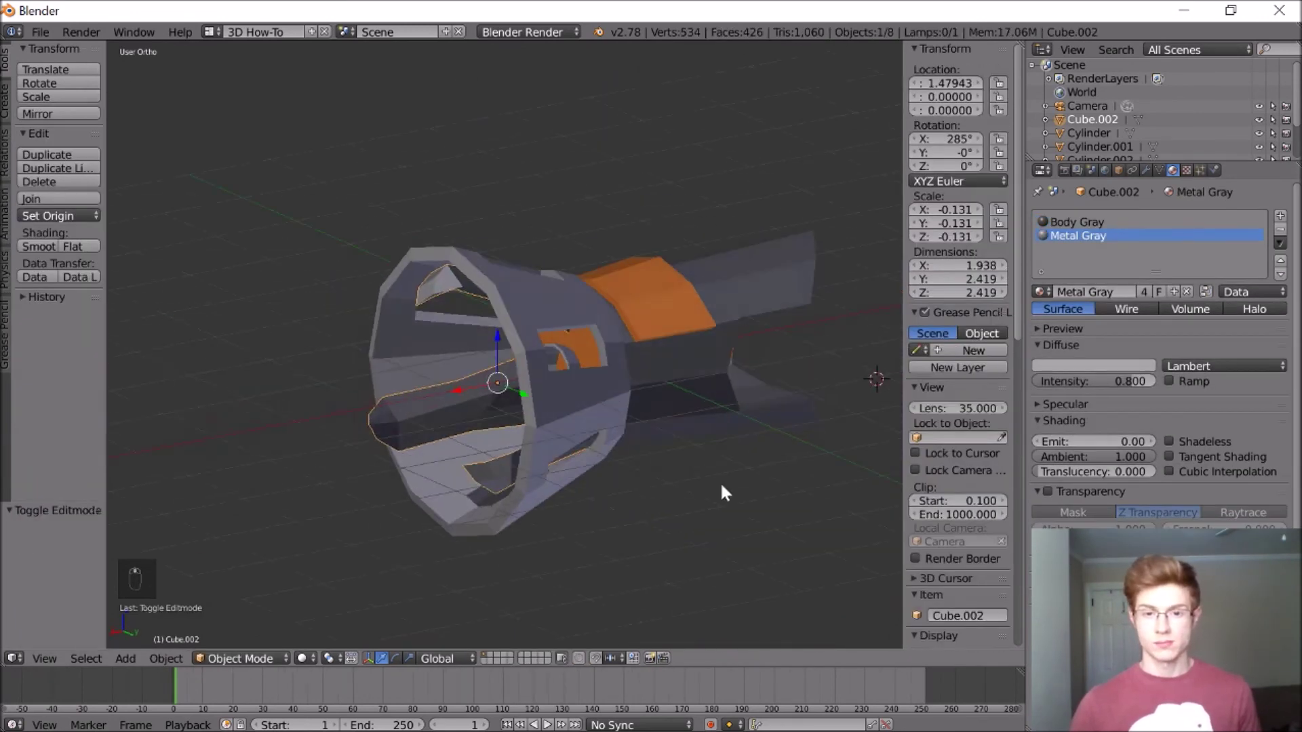
pyautogui.press('a')
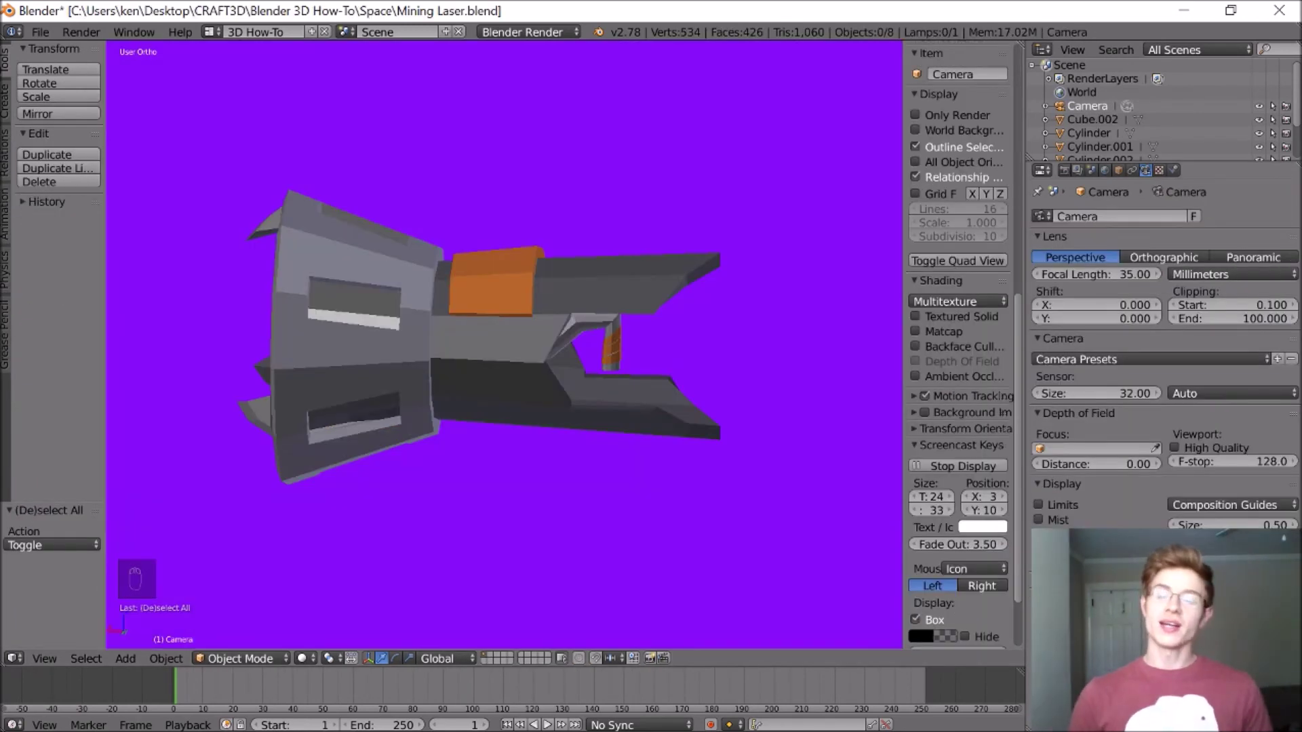